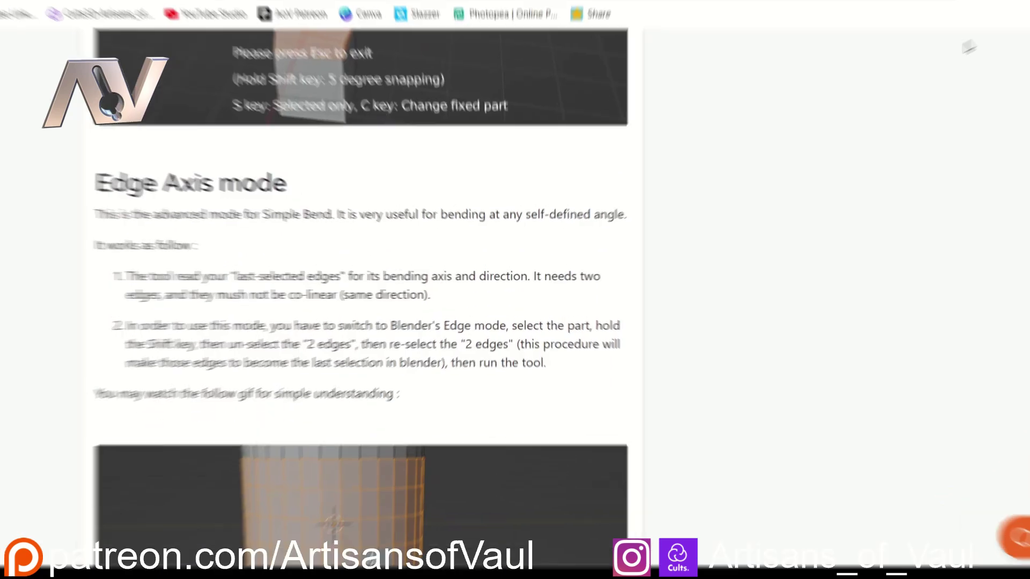
Slice the selected cube slab with 66 vertical loop cuts in Edit Mode.
key(shift+a)
click(406, 243)
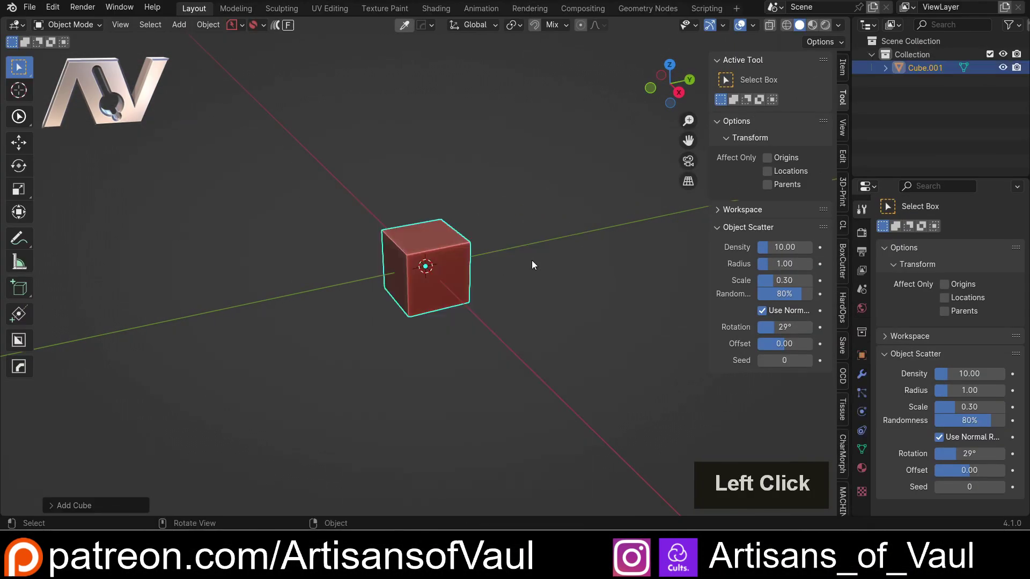
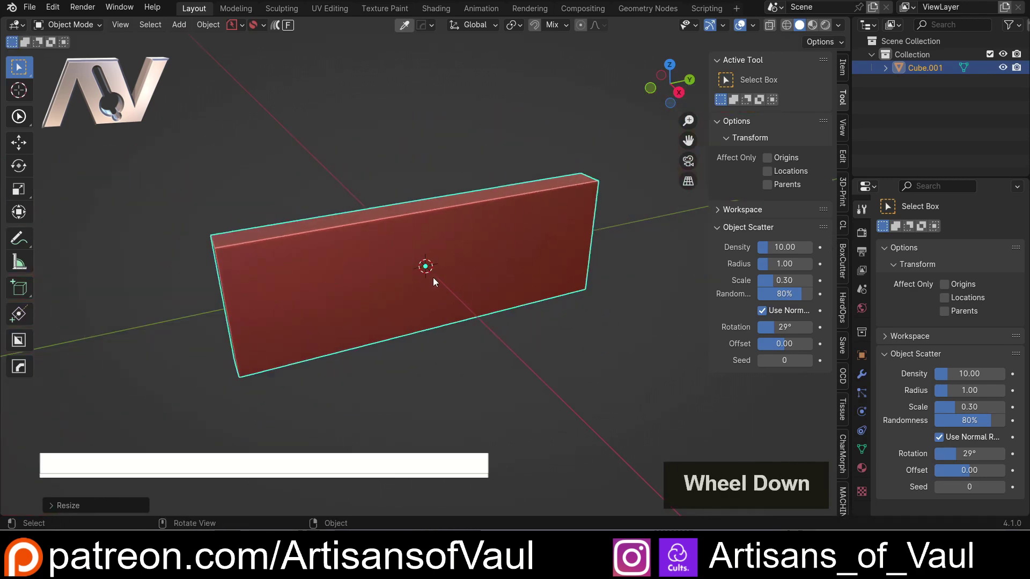
key(Tab)
key(ctrl+r)
scroll(up, 3)
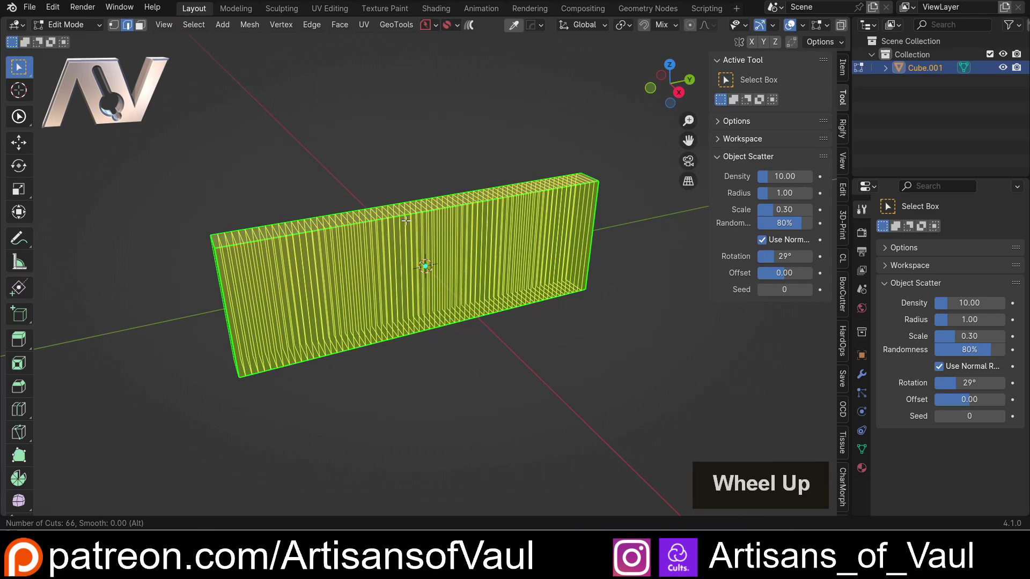
click(407, 219)
key(Escape)
key(Tab)
Duplicate the slab and set the copy aside along the Y axis.
scroll(down, 3)
middle_click(531, 304)
key(shift+d)
key(y)
click(696, 281)
click(335, 390)
middle_click(335, 385)
middle_click(385, 359)
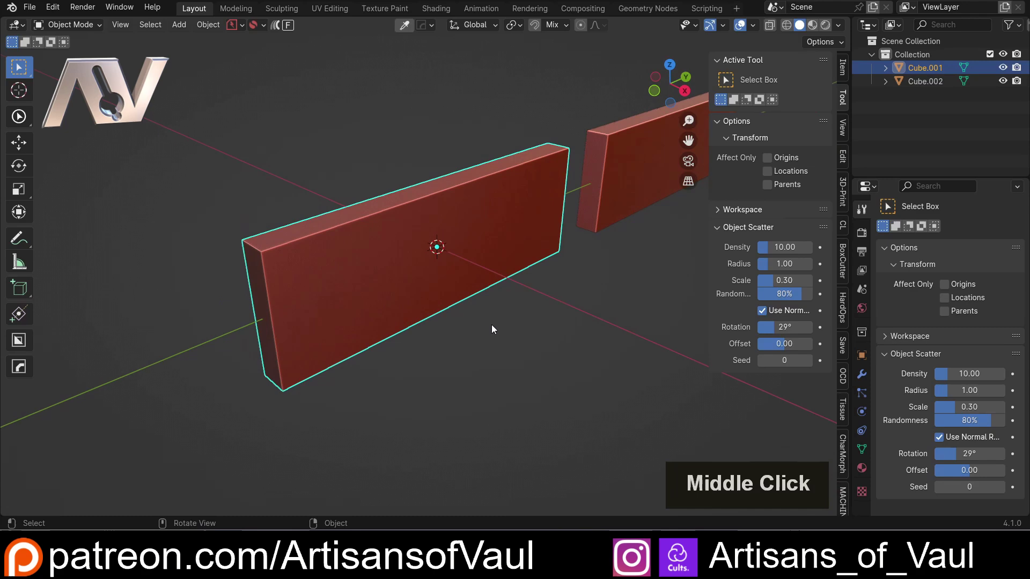
Apply the slab's scale so its transform values are baked in.
click(847, 68)
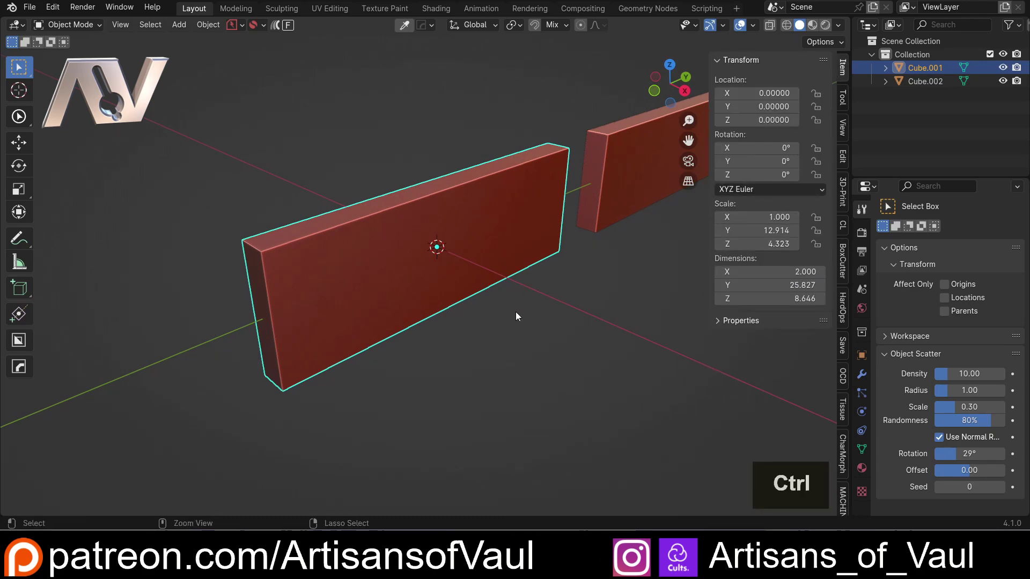
key(ctrl+a)
click(479, 334)
scroll(down, 3)
middle_click(456, 237)
Add a Simple Deform modifier in Bend mode, 45° around Z.
click(865, 378)
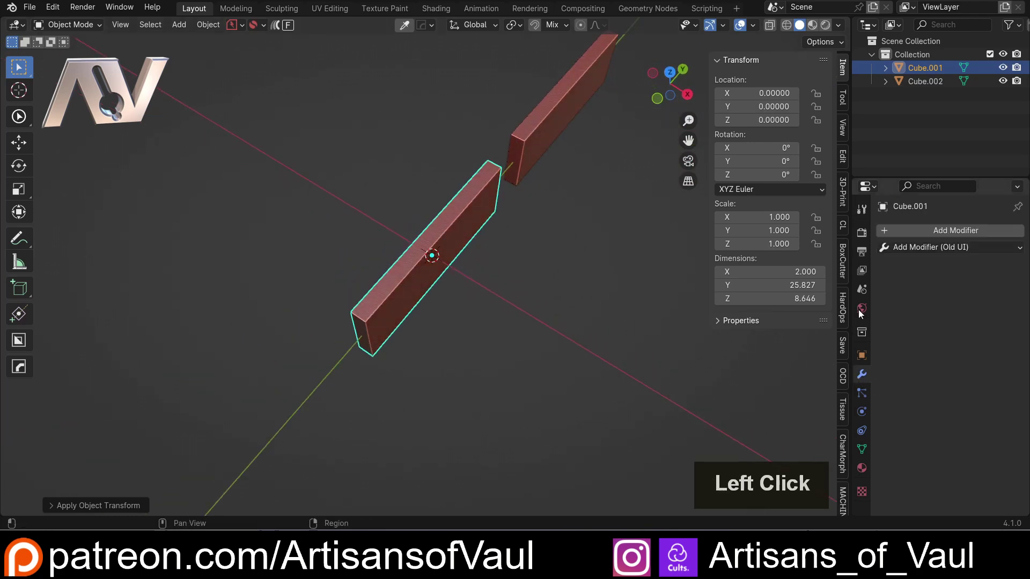
key(s)
key(i)
key(m)
click(820, 256)
scroll(up, 3)
click(931, 322)
middle_click(622, 326)
click(997, 373)
Inspect the bow-tie bend in Edit Mode, ending in top view.
middle_click(452, 242)
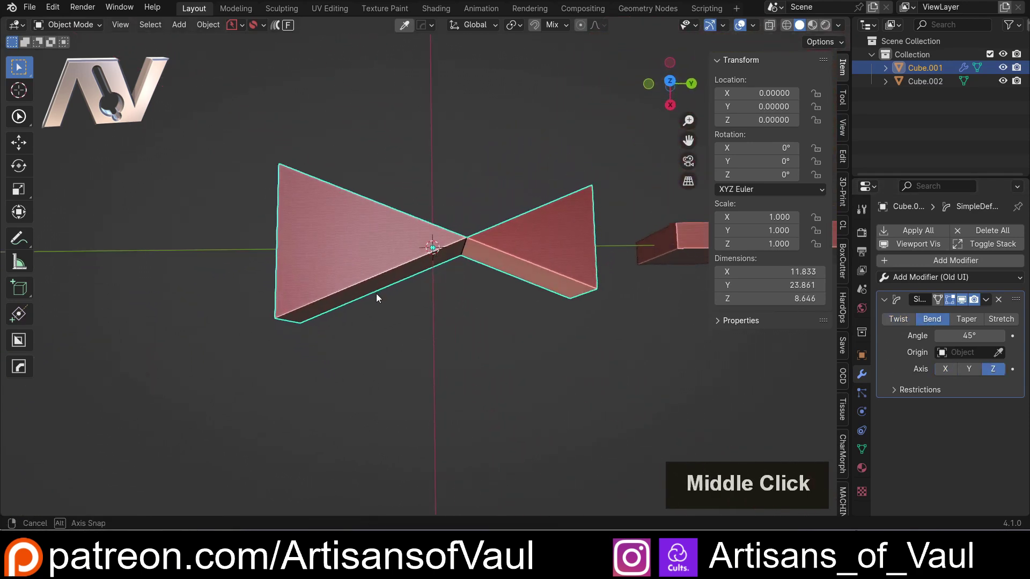
scroll(up, 3)
key(Tab)
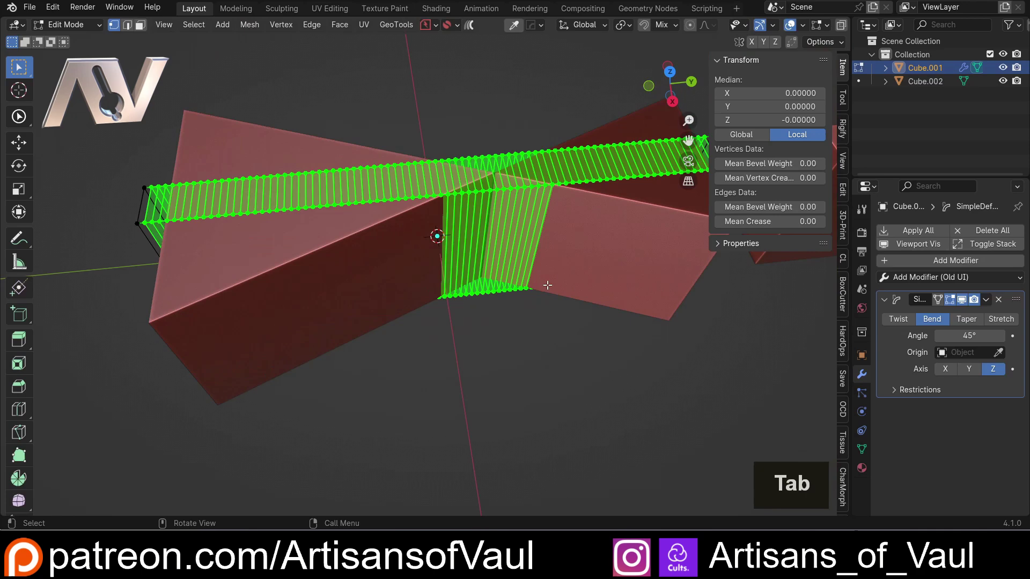
scroll(down, 3)
middle_click(437, 179)
scroll(down, 3)
middle_click(496, 220)
scroll(up, 3)
middle_click(469, 226)
middle_click(457, 238)
middle_click(442, 256)
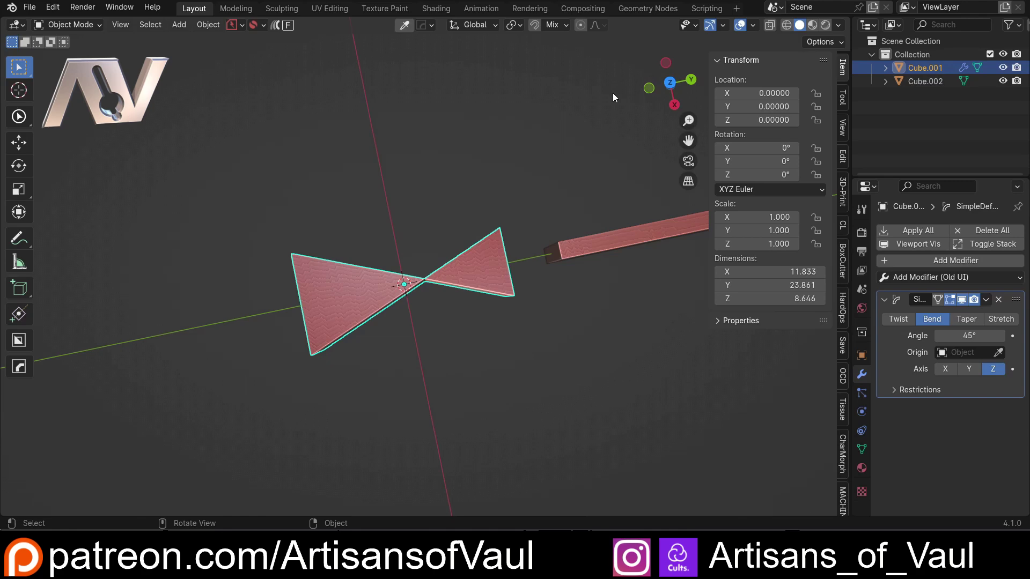
click(673, 85)
Rotate the slab -90° around Z and apply the rotation so it bends into an arc.
scroll(up, 3)
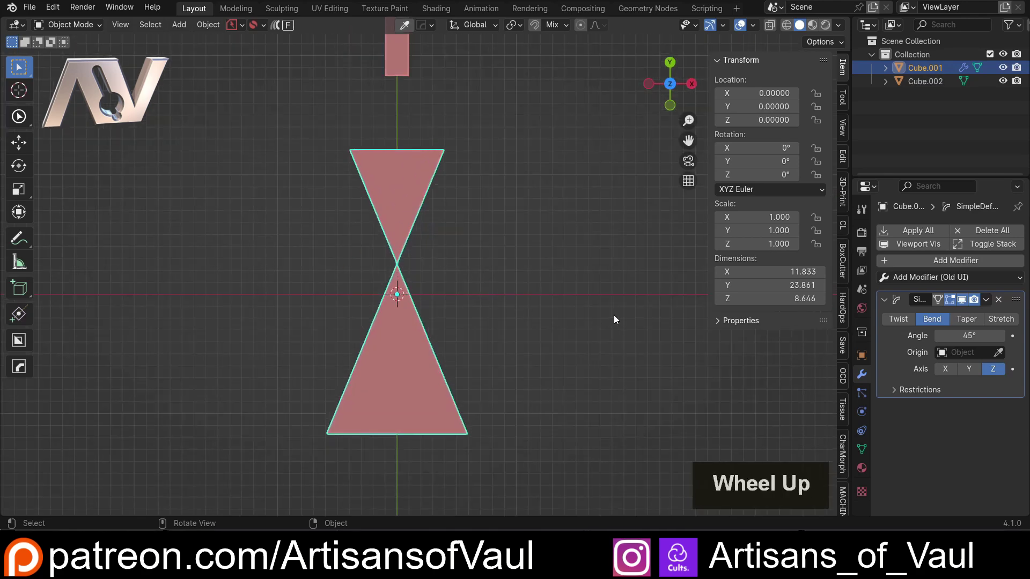
key(r)
key(9)
key(Return)
key(ctrl+a)
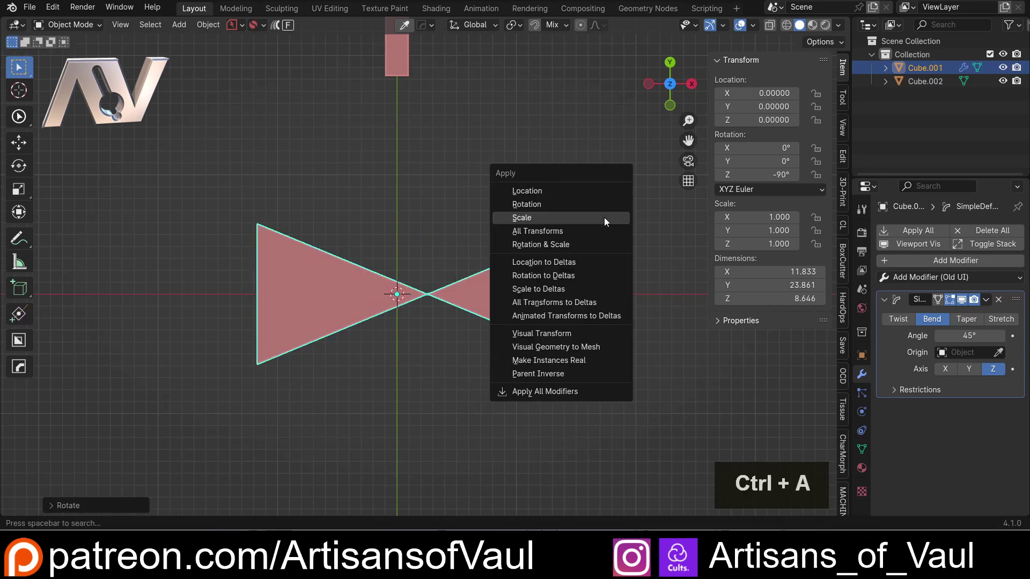
click(607, 209)
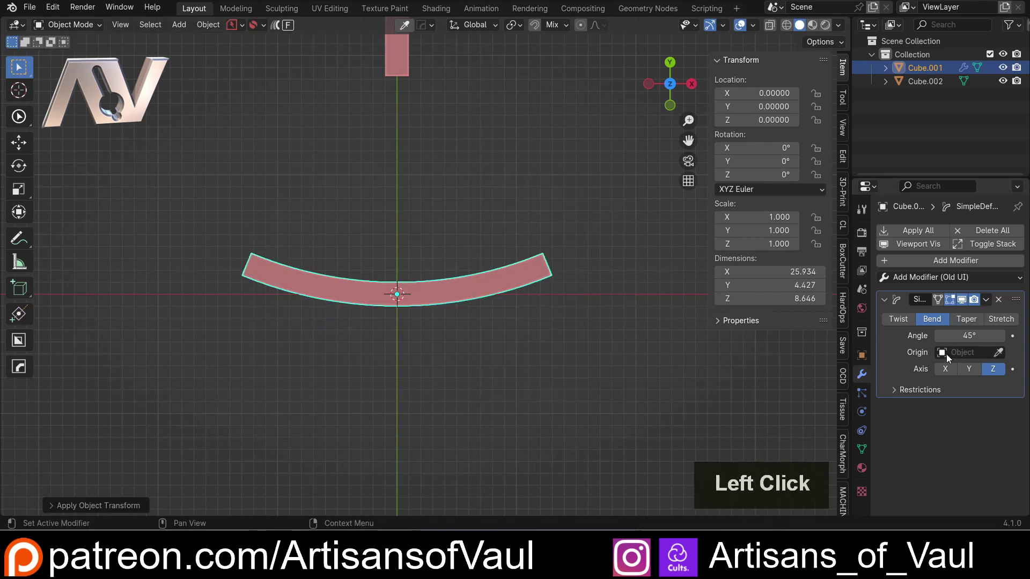
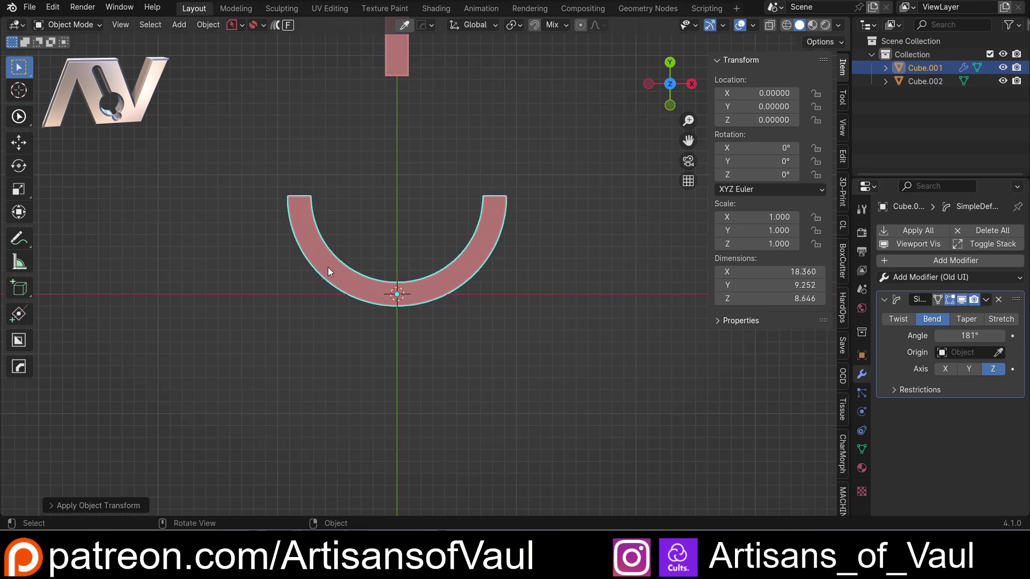
View the deepened U-shaped arc from above and reopen mesh editing.
middle_click(431, 309)
scroll(up, 3)
middle_click(369, 252)
middle_click(387, 255)
click(679, 76)
scroll(up, 3)
key(Tab)
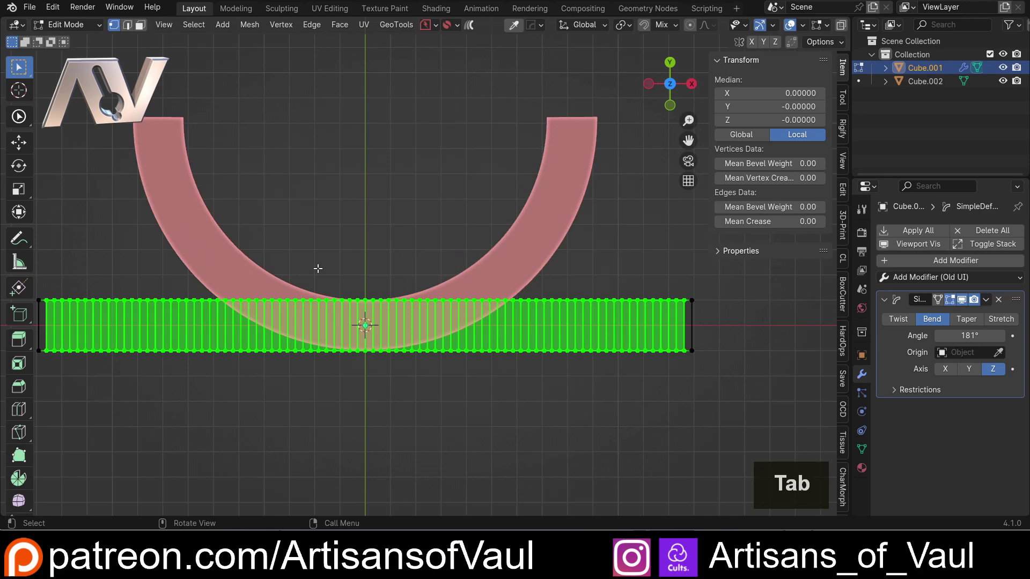
Select the slab's middle faces and create a vertex group for them.
key(shift+z)
middle_click(291, 240)
click(337, 210)
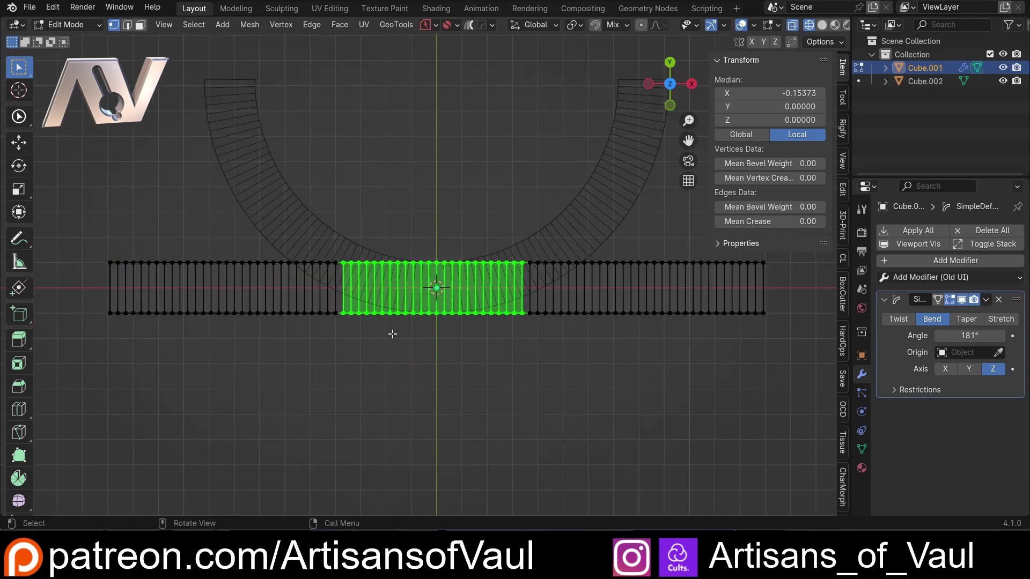
scroll(down, 3)
scroll(up, 3)
click(898, 395)
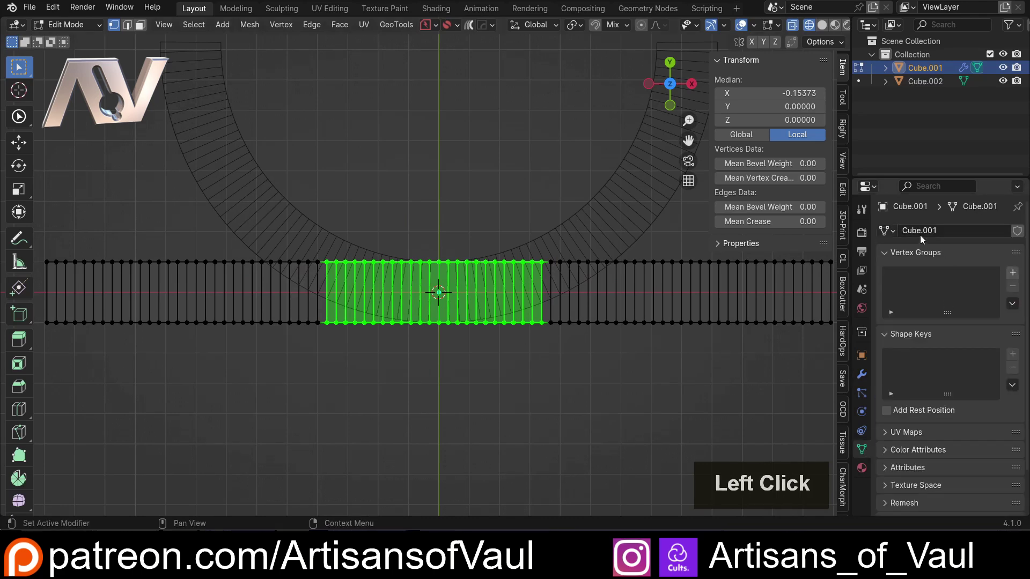
click(882, 387)
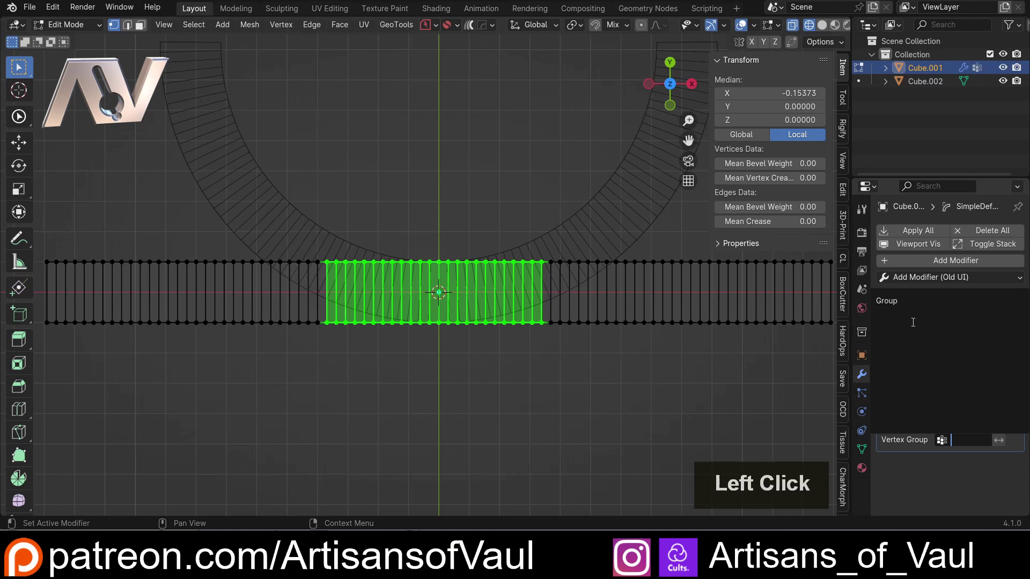
Restrict the Simple Deform bend to that vertex group at a 308° angle.
key(Tab)
key(shift+z)
click(460, 205)
scroll(down, 3)
scroll(up, 3)
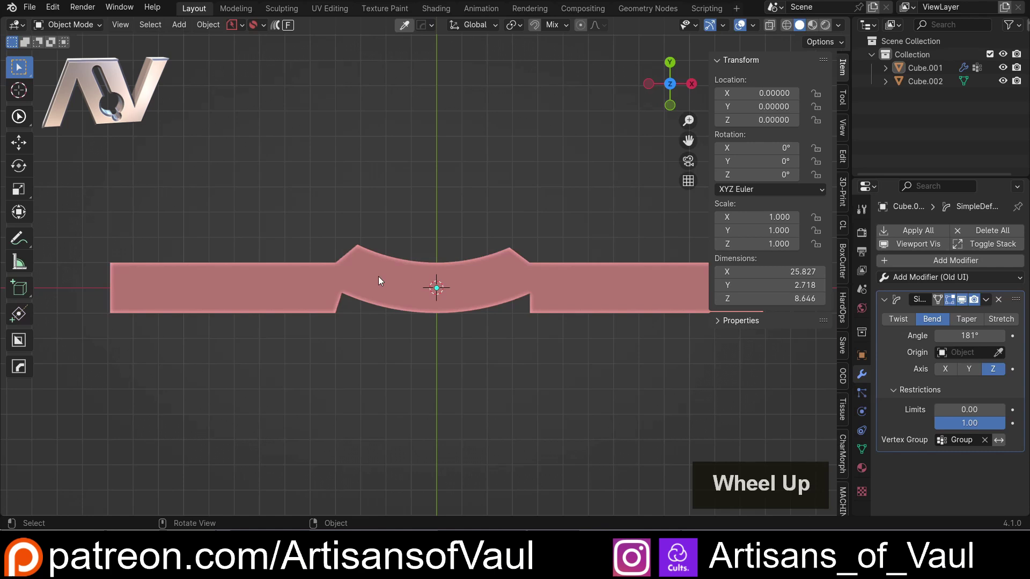
scroll(down, 3)
middle_click(361, 301)
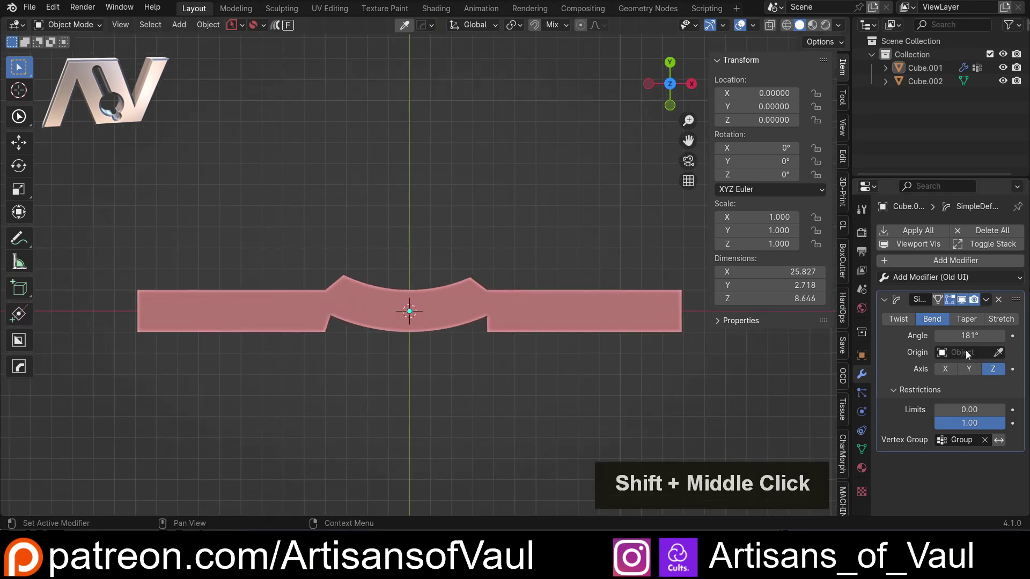
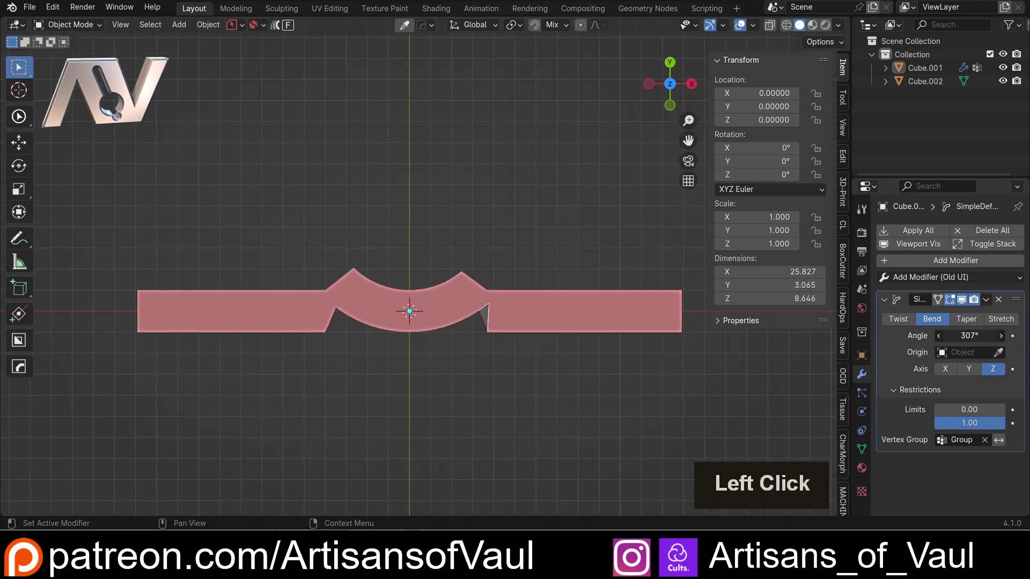
scroll(down, 3)
Orbit the slab to inspect the curved centre section.
middle_click(416, 296)
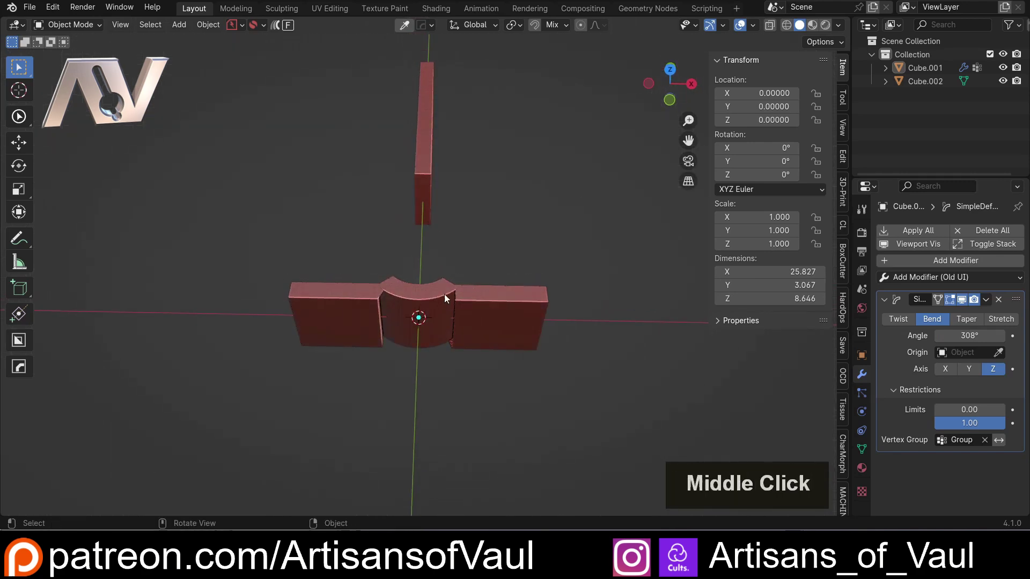
scroll(up, 3)
middle_click(421, 263)
middle_click(519, 269)
middle_click(477, 252)
middle_click(401, 232)
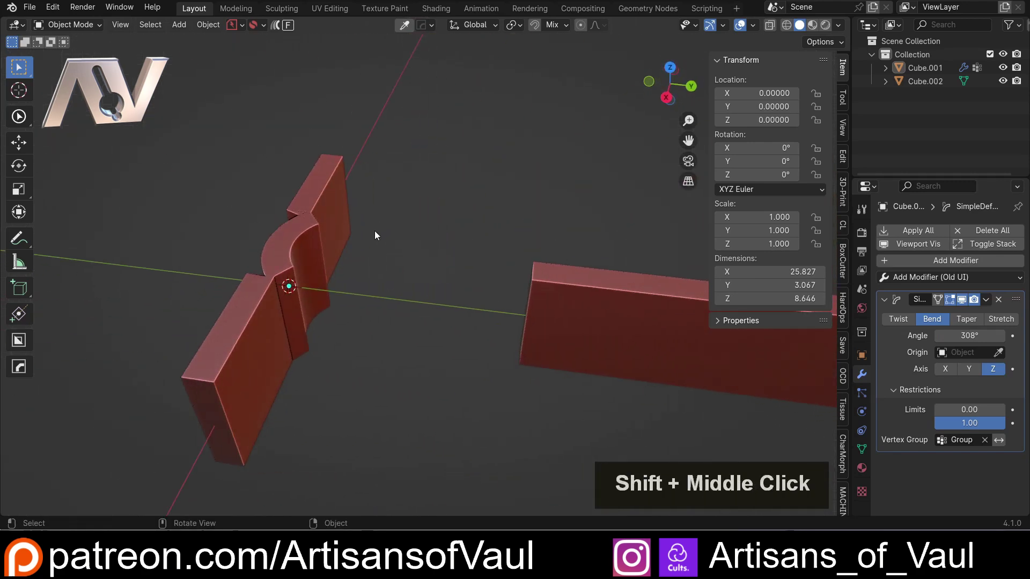
scroll(down, 3)
Delete the bent slab and select the remaining straight duplicate.
middle_click(366, 226)
click(242, 243)
key(Delete)
click(550, 301)
Inspect the straight slab and enter mesh editing with everything selected.
middle_click(441, 311)
middle_click(530, 313)
middle_click(483, 304)
scroll(up, 3)
middle_click(506, 329)
middle_click(462, 317)
middle_click(461, 317)
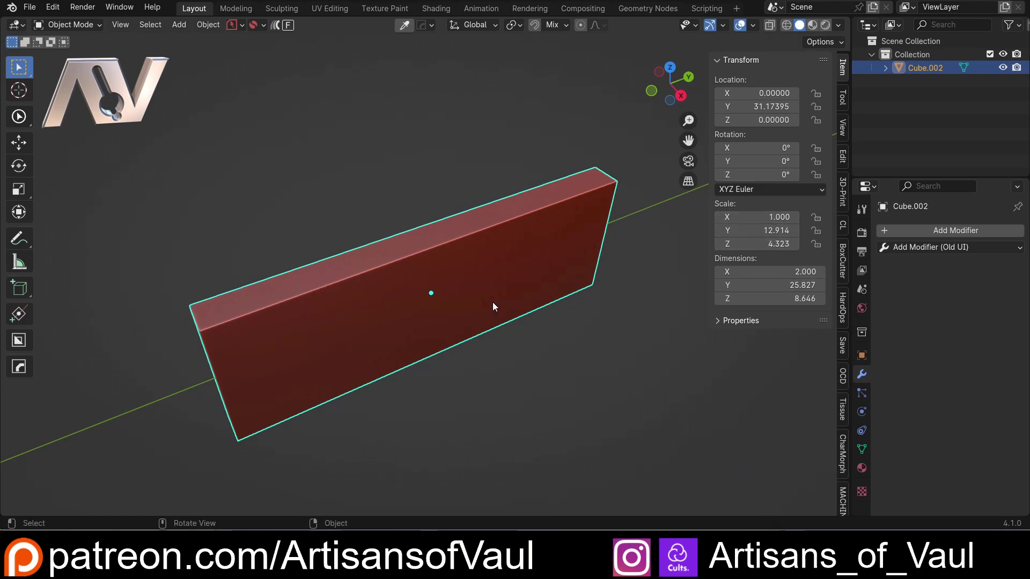
key(Tab)
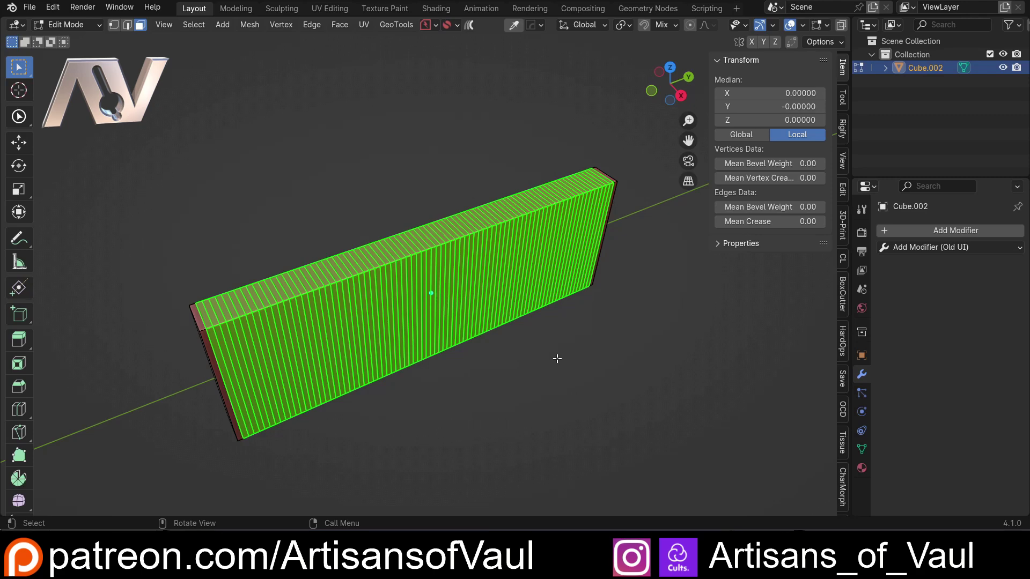
key(a)
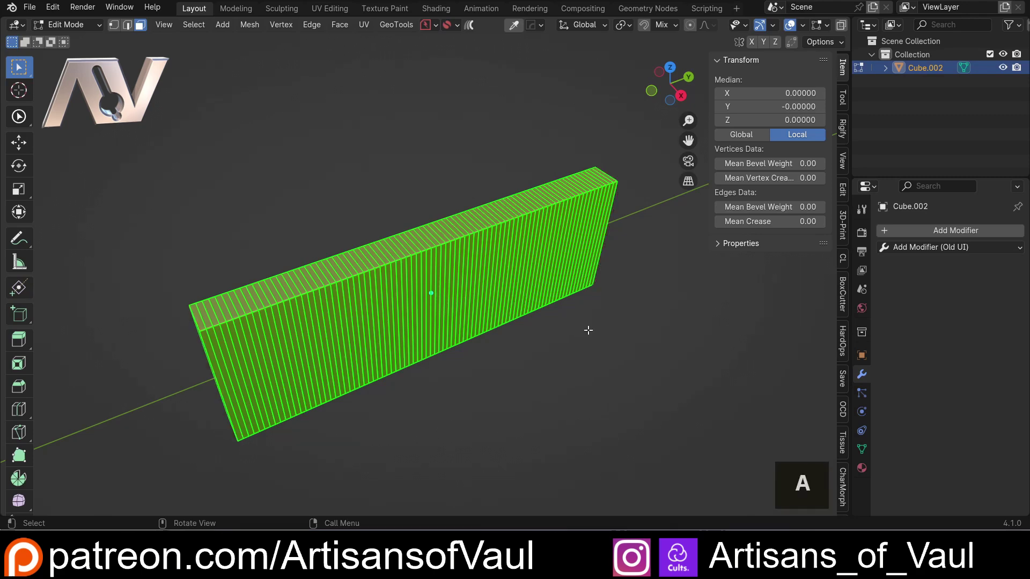
right_click(660, 245)
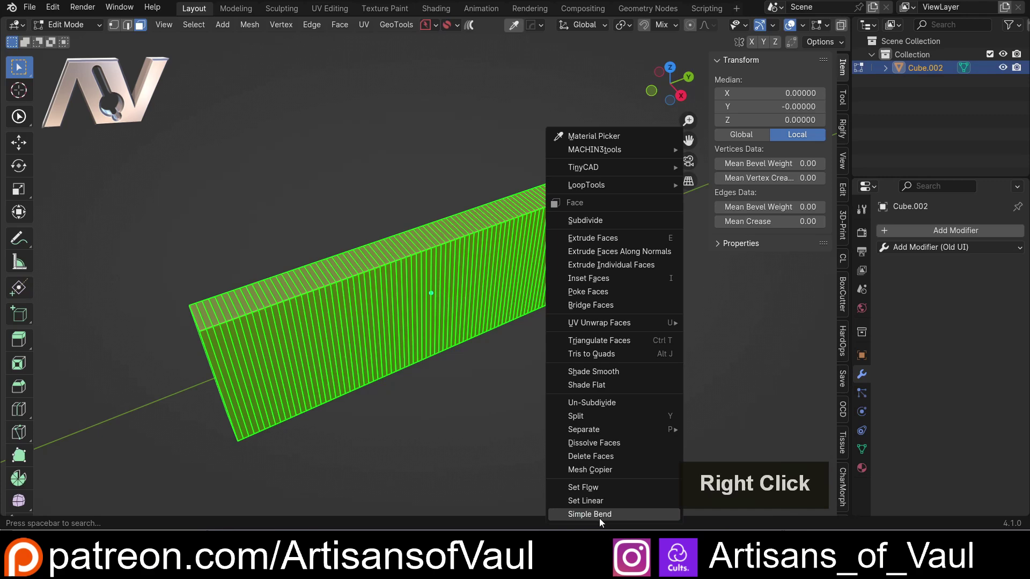
click(601, 521)
middle_click(550, 345)
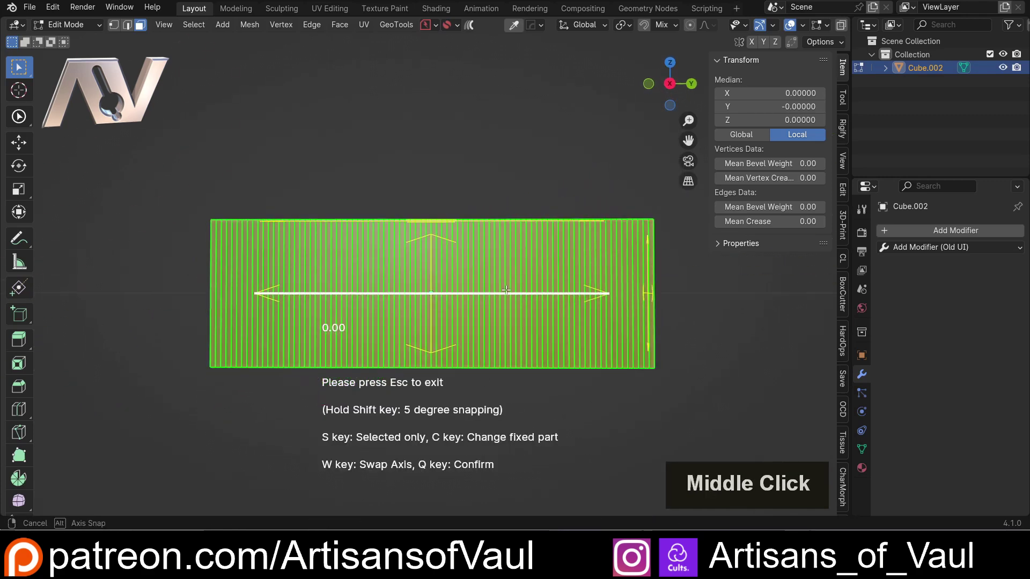
scroll(up, 3)
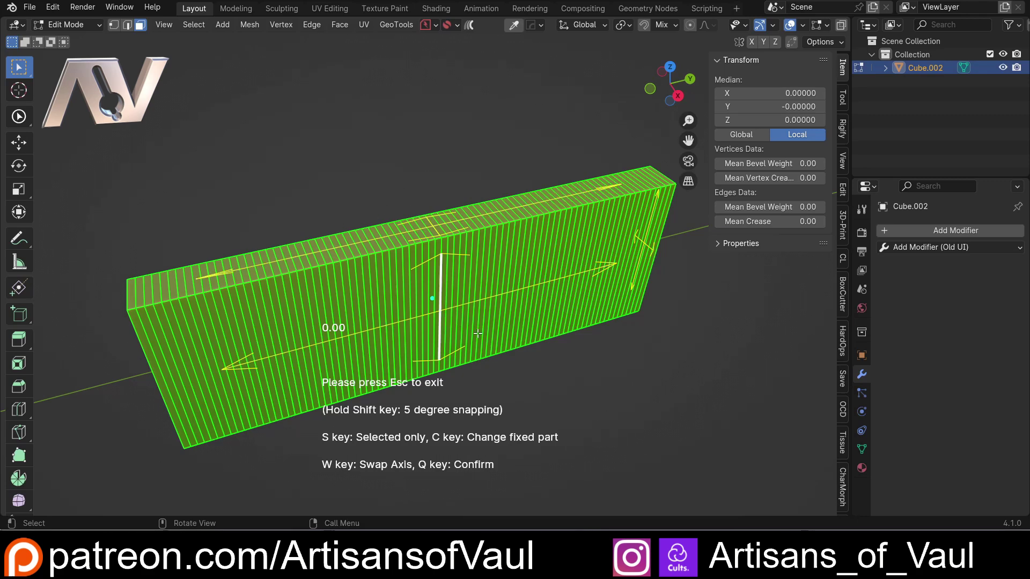
scroll(down, 3)
middle_click(452, 278)
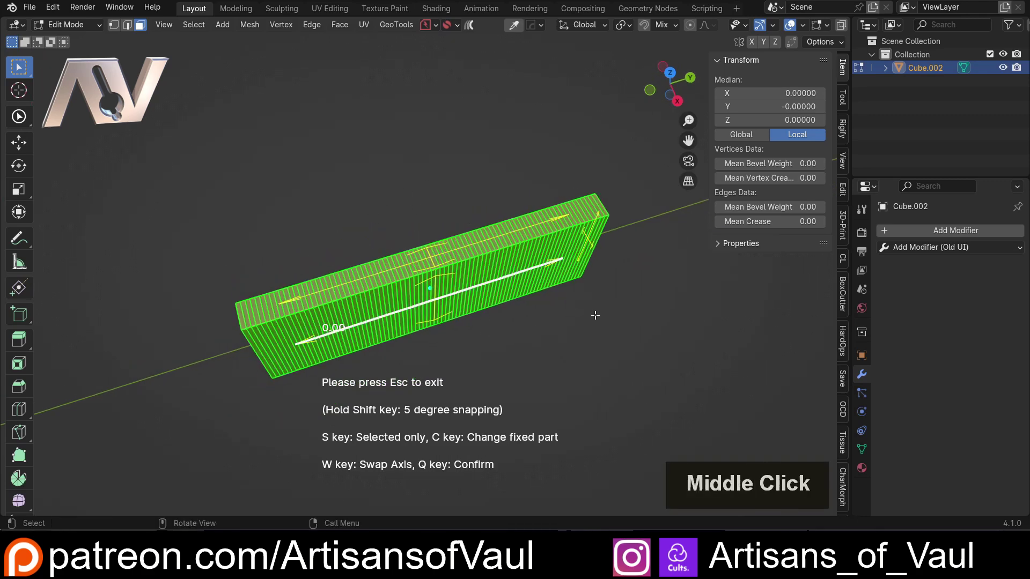
key(Escape)
Apply the slab's scale in Object Mode and return to mesh editing.
key(Tab)
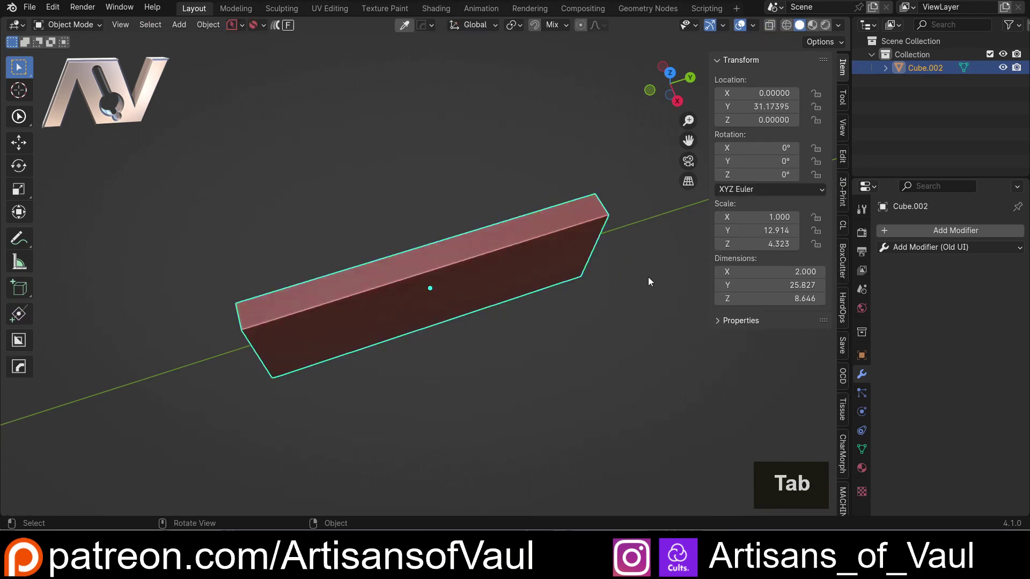
key(ctrl+a)
click(617, 291)
key(Tab)
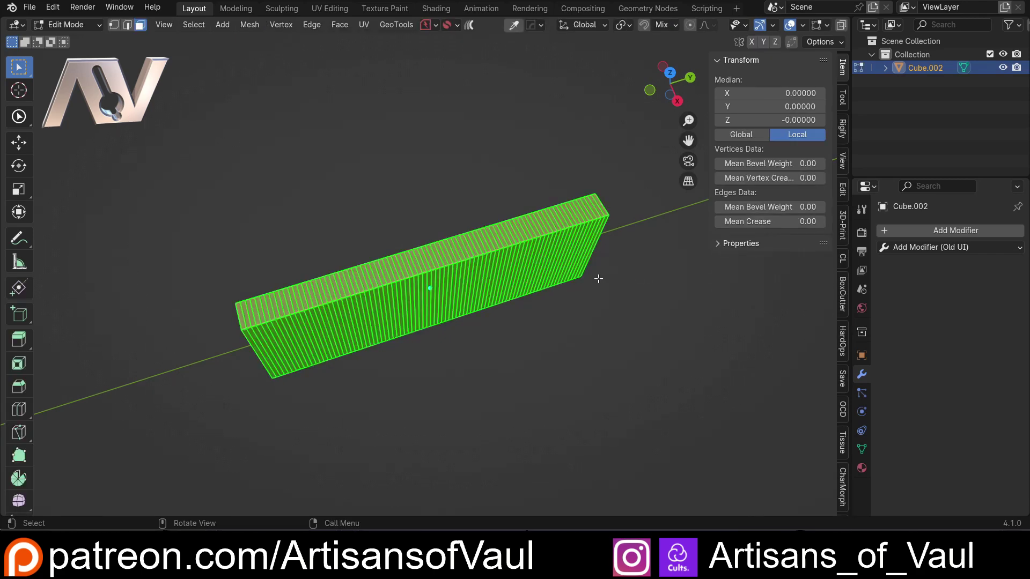
scroll(up, 3)
middle_click(568, 286)
scroll(down, 3)
Run Simple Bend from the face menu, curving the slab to about -180°.
right_click(632, 191)
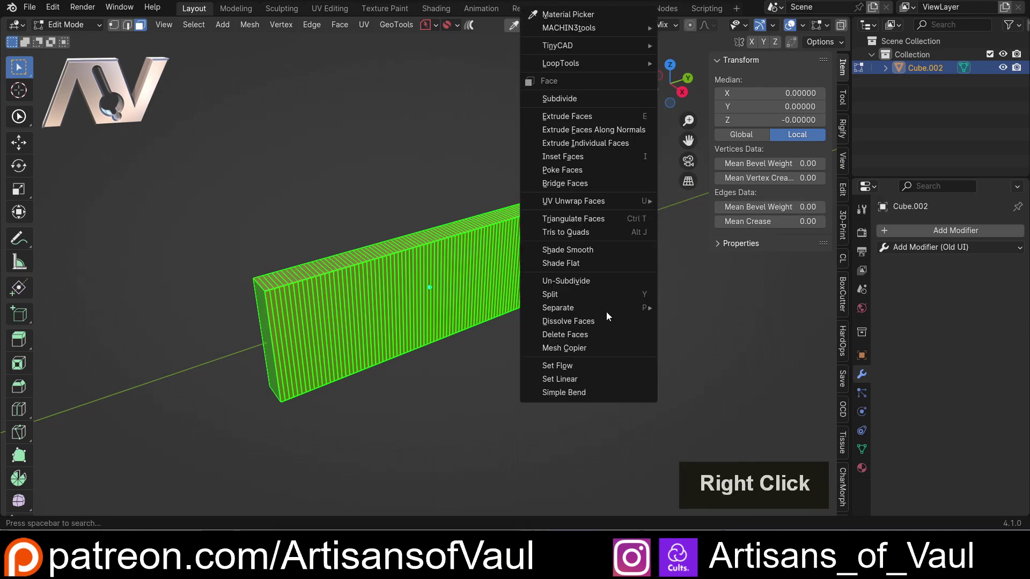
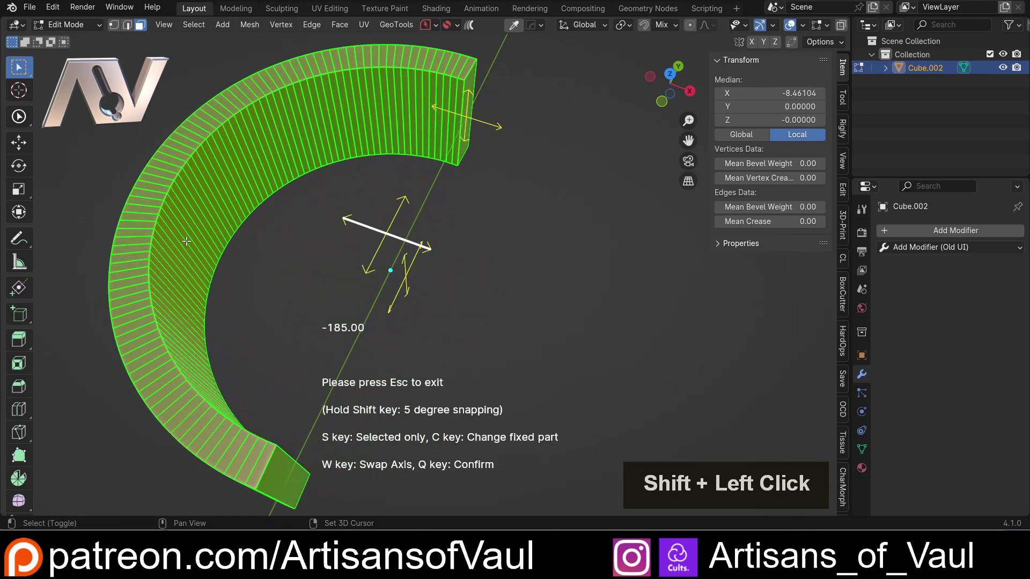
scroll(down, 3)
middle_click(484, 263)
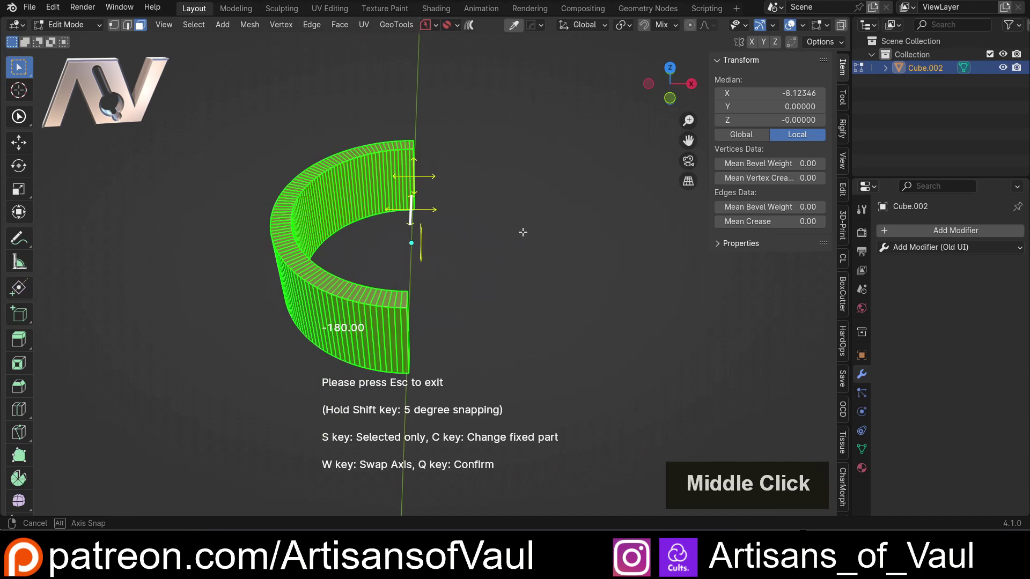
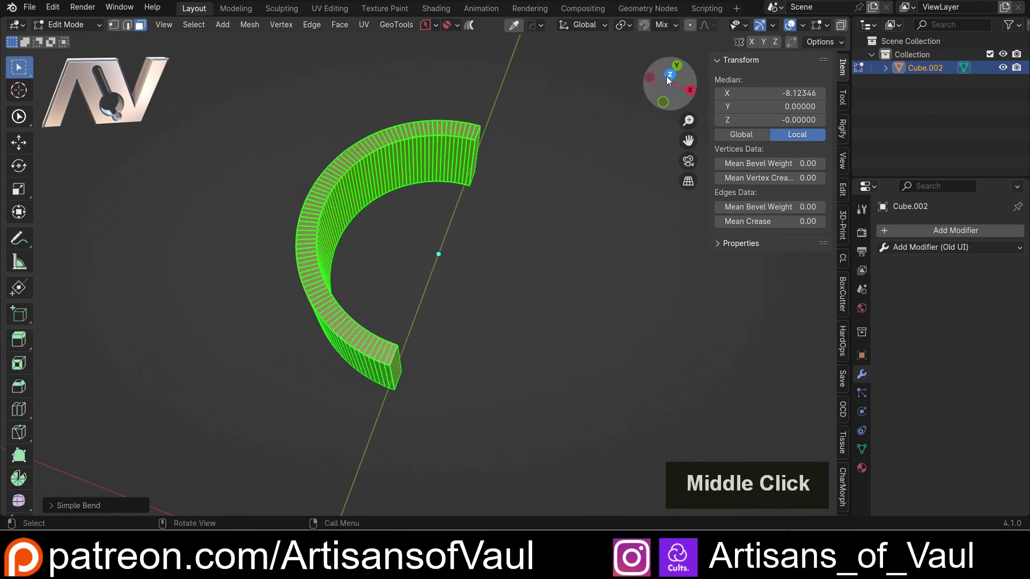
Look straight down on the half-ring arc from top view.
click(672, 75)
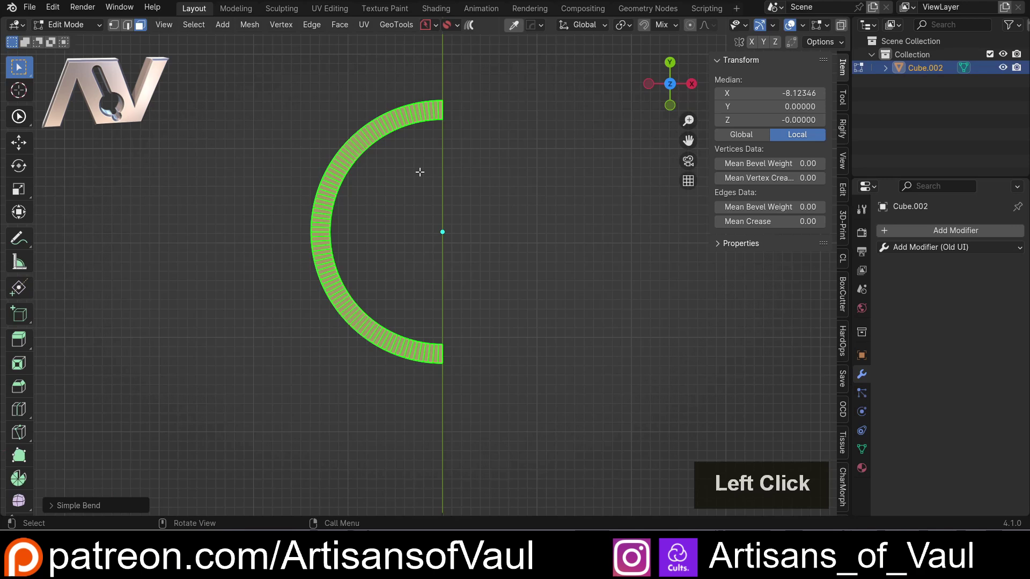
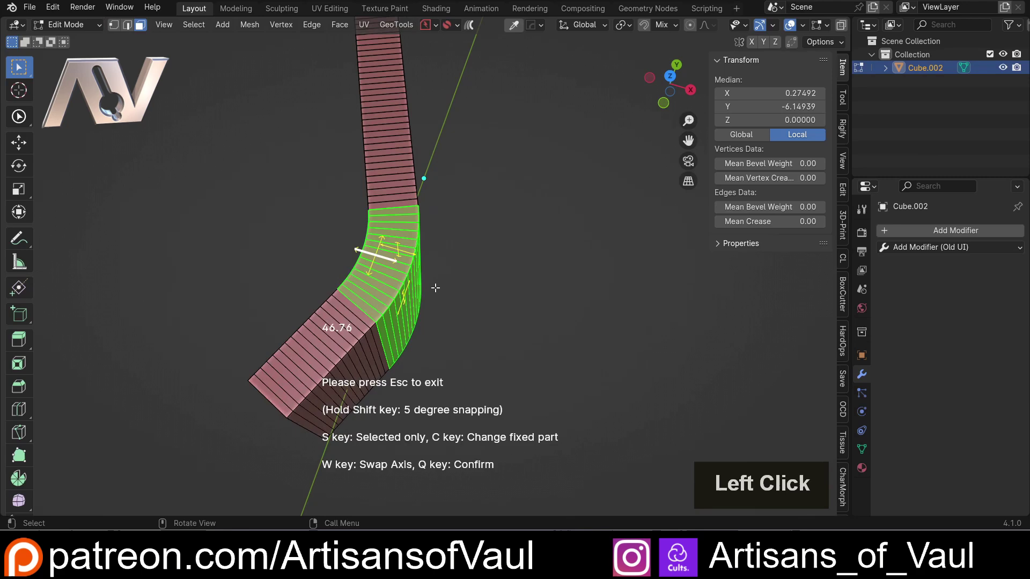
Simple Bend the selected strip to about -175°, flipping the fixed side.
middle_click(424, 292)
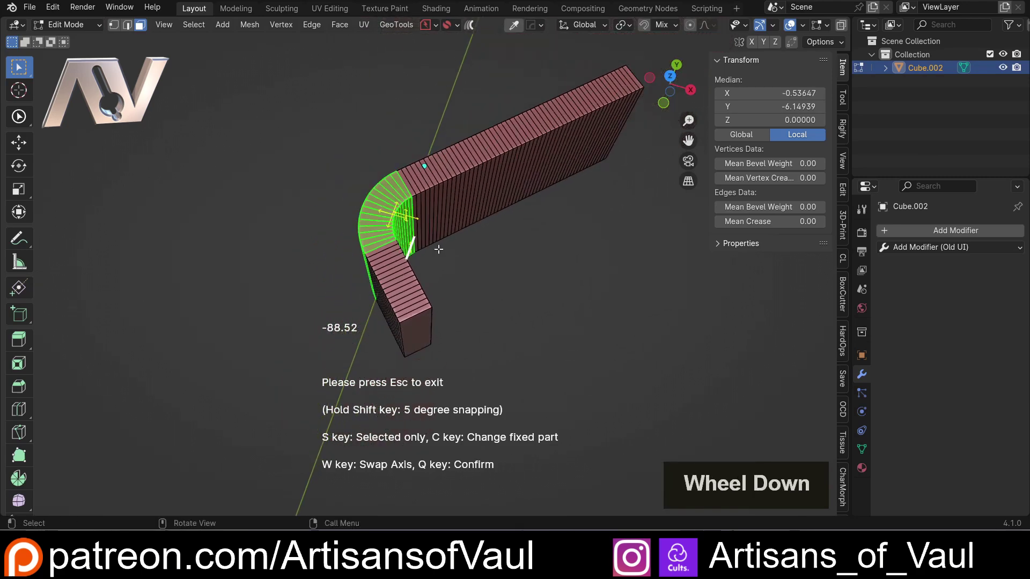
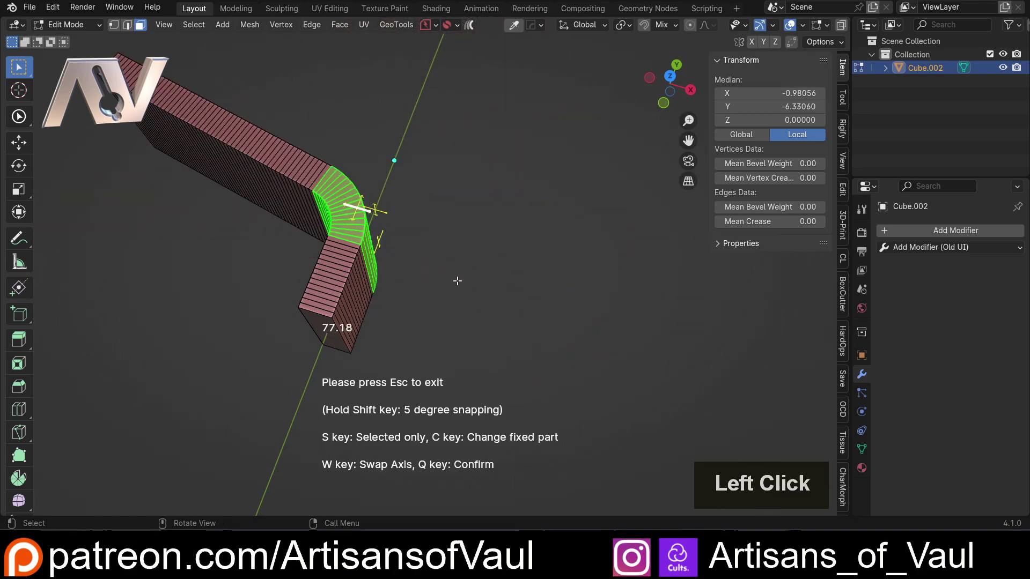
click(289, 225)
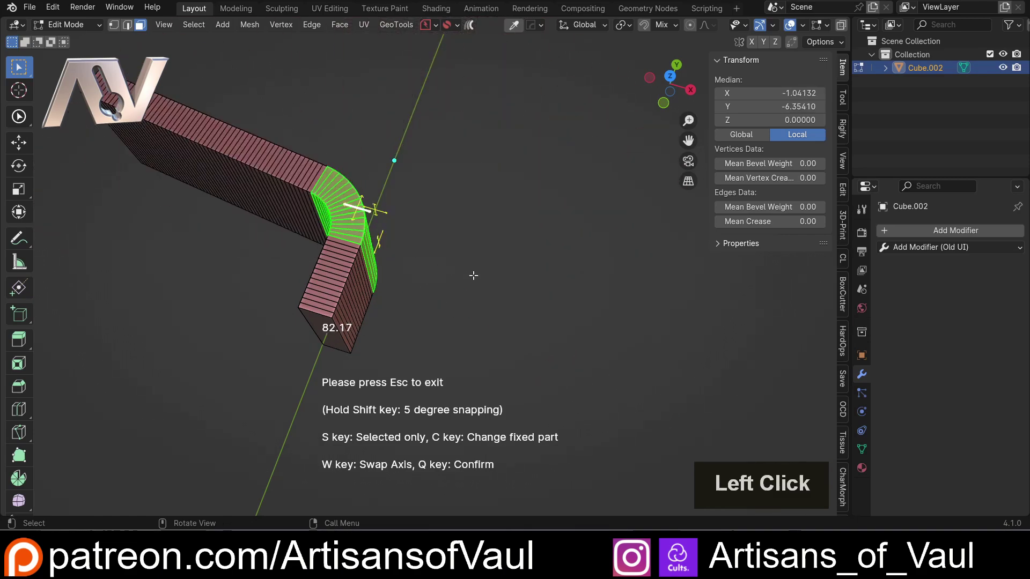
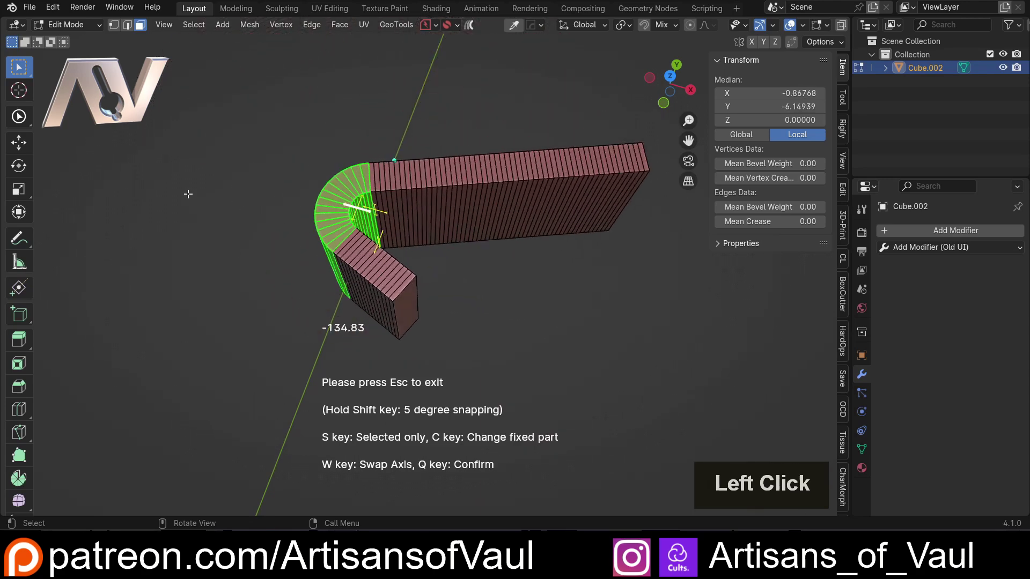
click(347, 238)
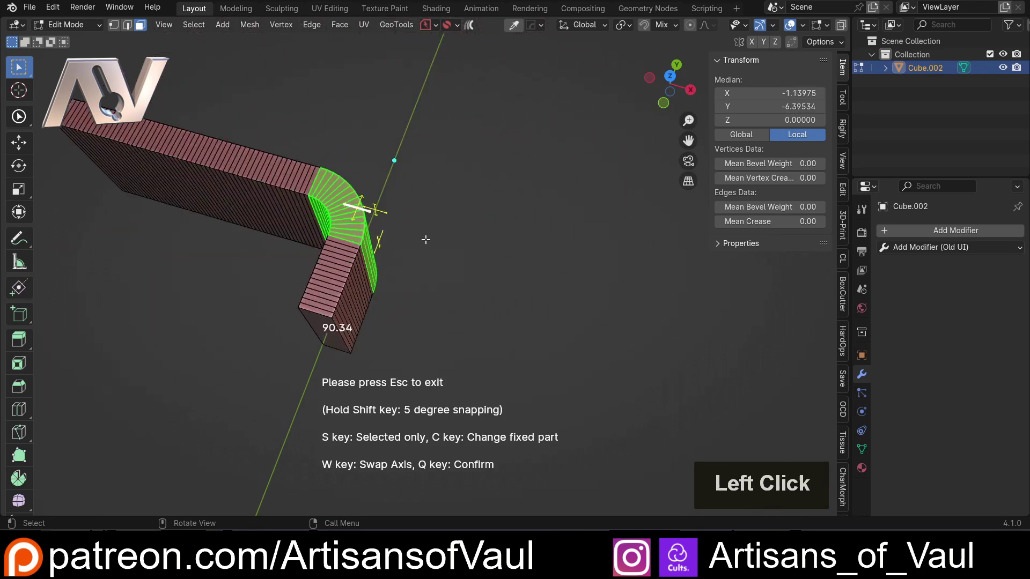
click(193, 189)
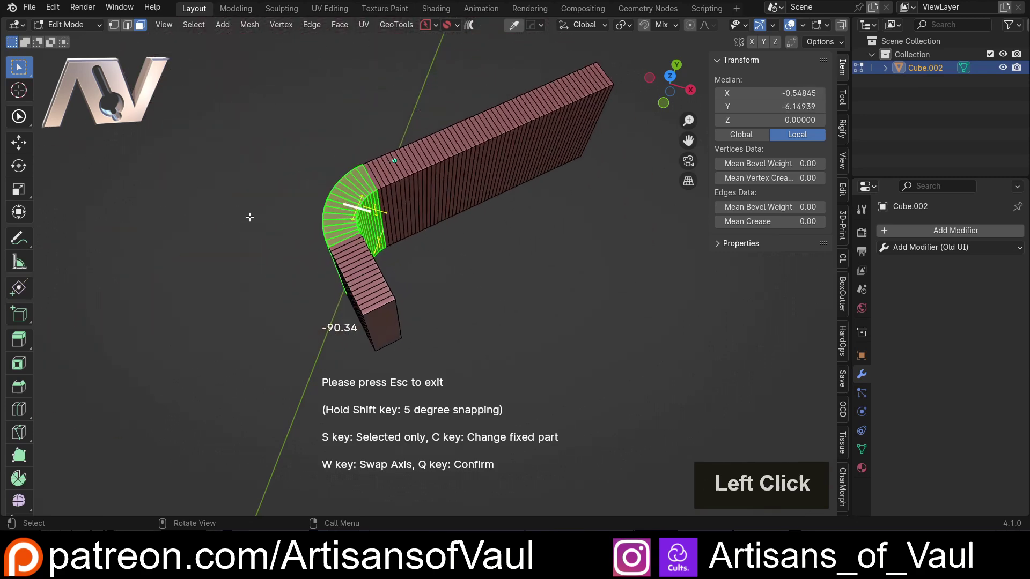
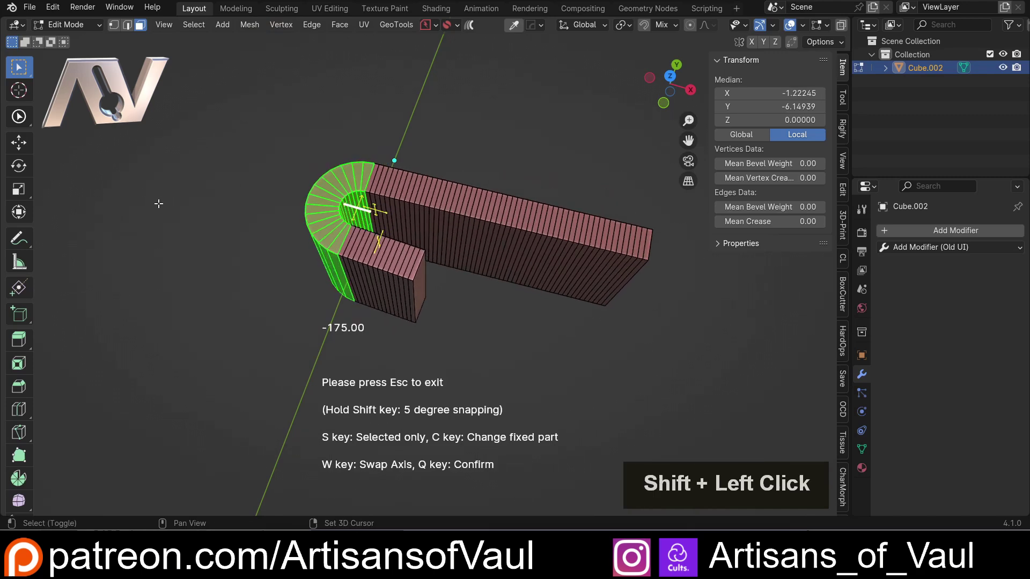
Confirm the near-fold bend and inspect the folded slab all round.
key(q)
scroll(down, 3)
middle_click(488, 305)
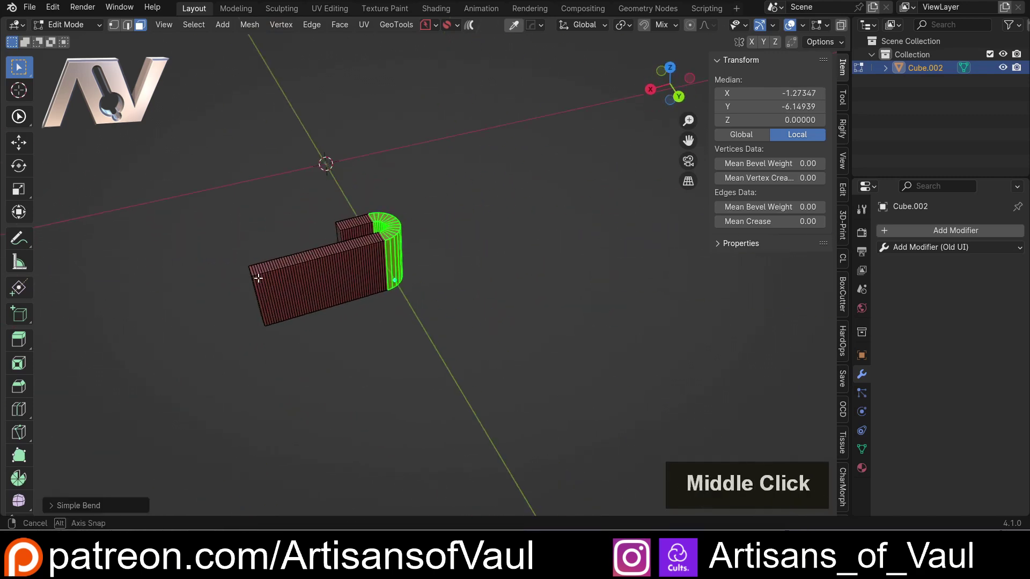
scroll(up, 3)
middle_click(436, 277)
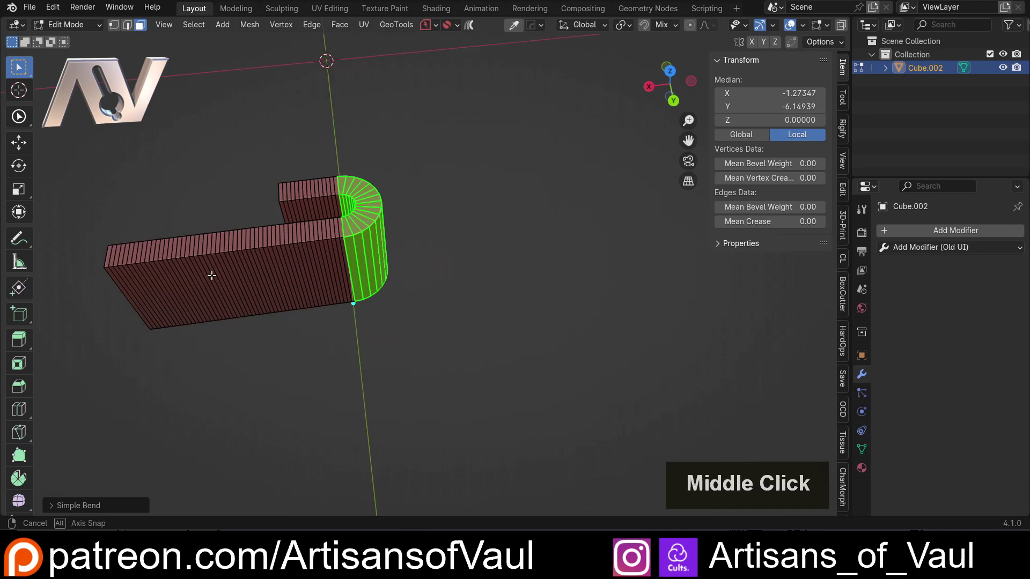
middle_click(445, 252)
scroll(up, 3)
middle_click(419, 245)
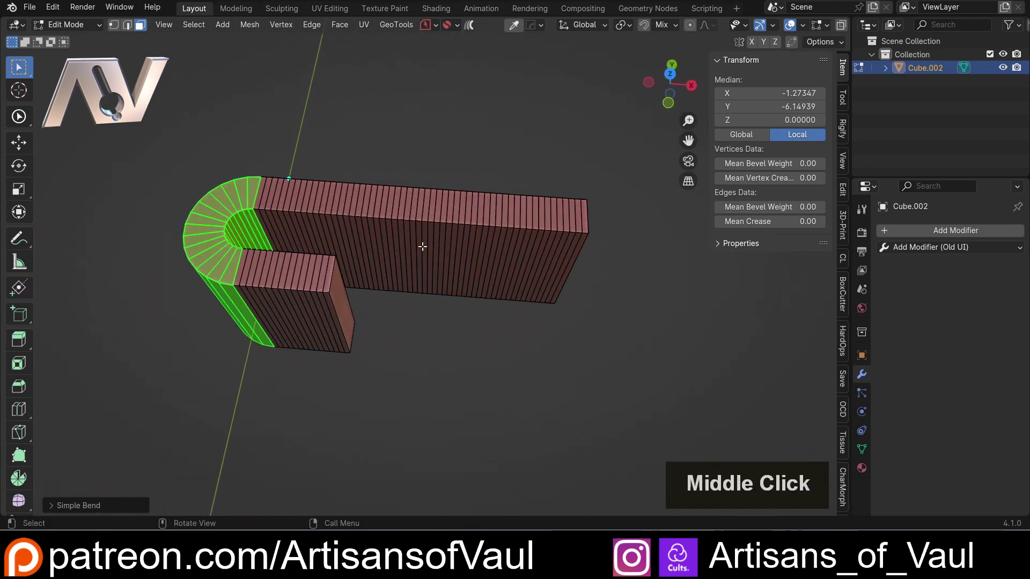
Undo the fold, returning the slab to straight.
key(ctrl+z)
middle_click(290, 247)
middle_click(414, 296)
middle_click(418, 311)
Simple Bend the same strip to about -45° and confirm the gentle corner.
right_click(563, 278)
click(506, 397)
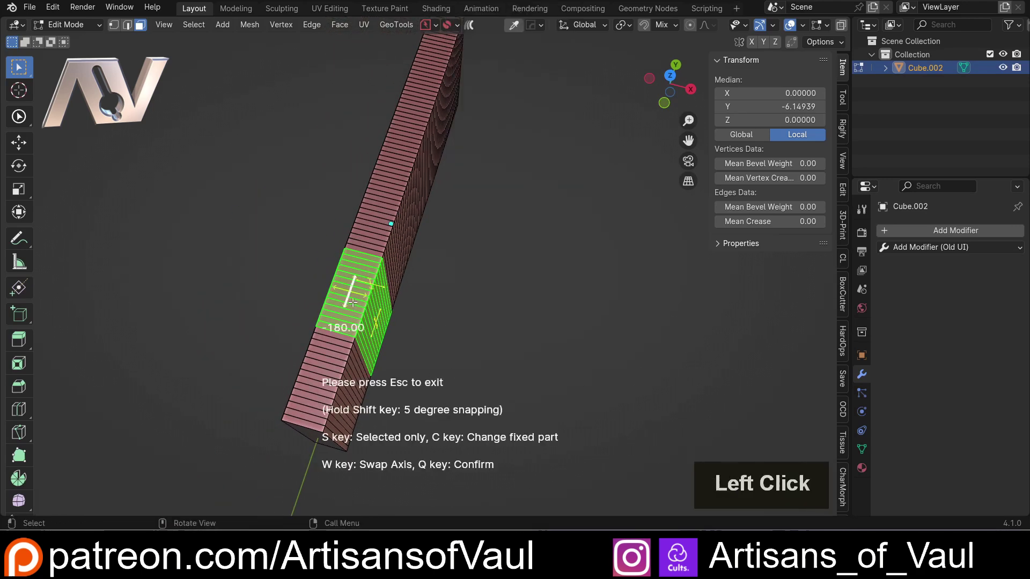
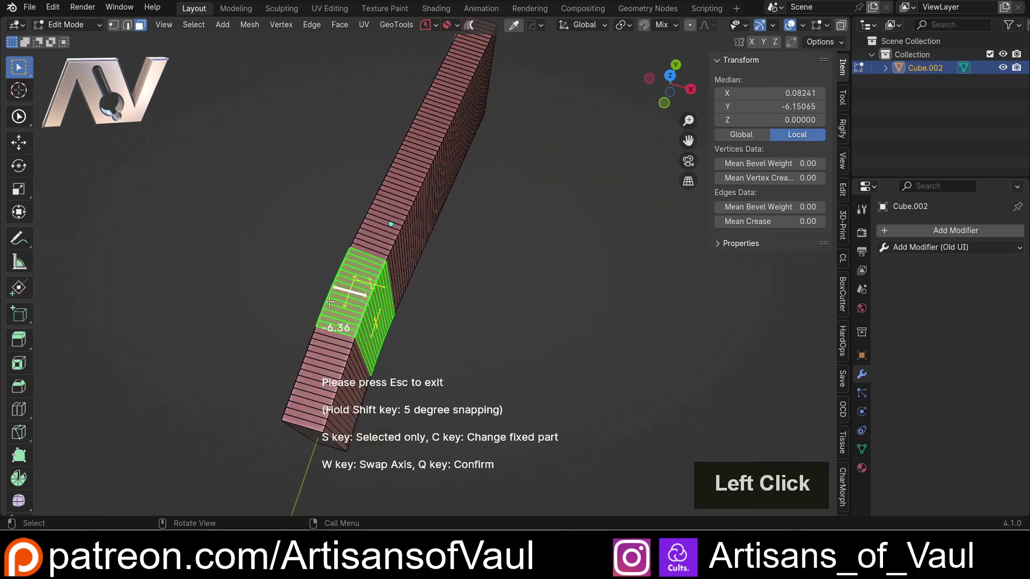
click(303, 295)
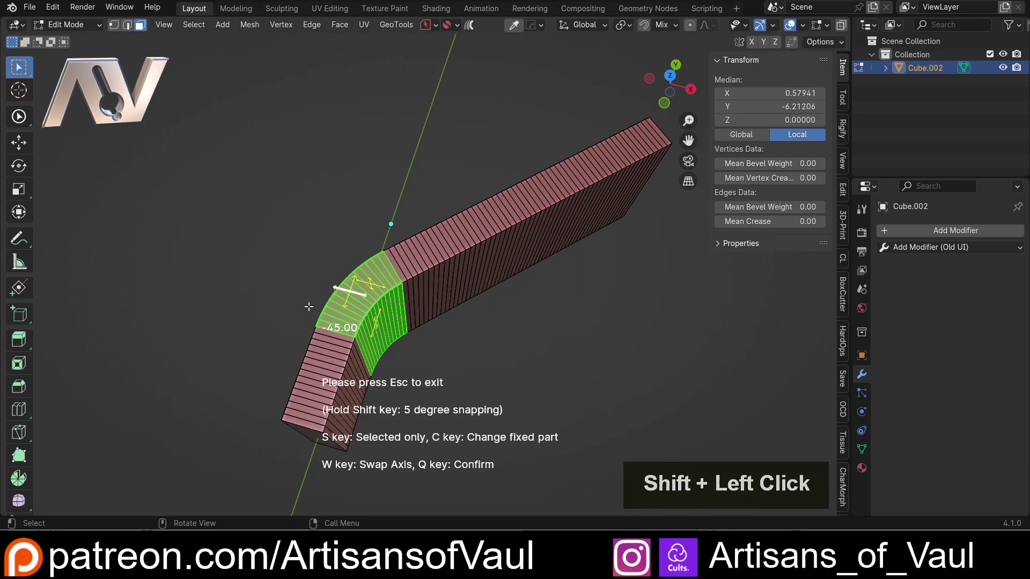
click(307, 303)
key(q)
middle_click(568, 310)
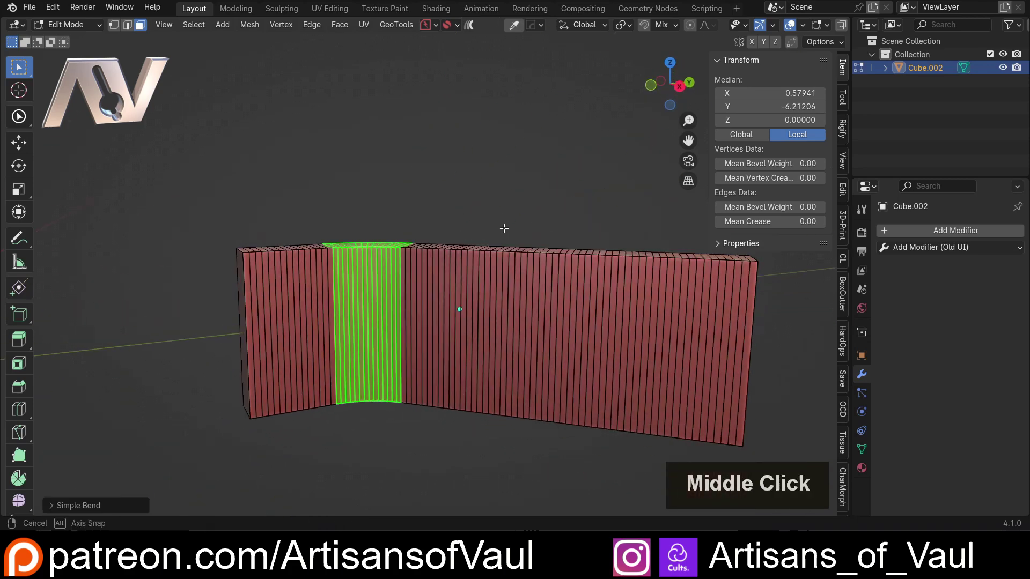
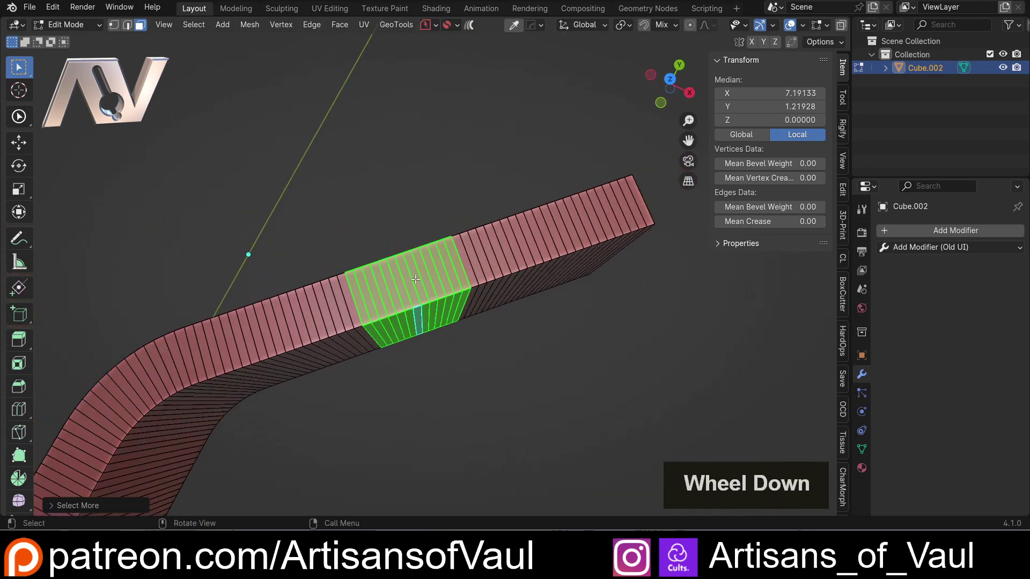
Select a second band of faces farther along the slab in Face mode, cancelling a trial bend.
key(Tab)
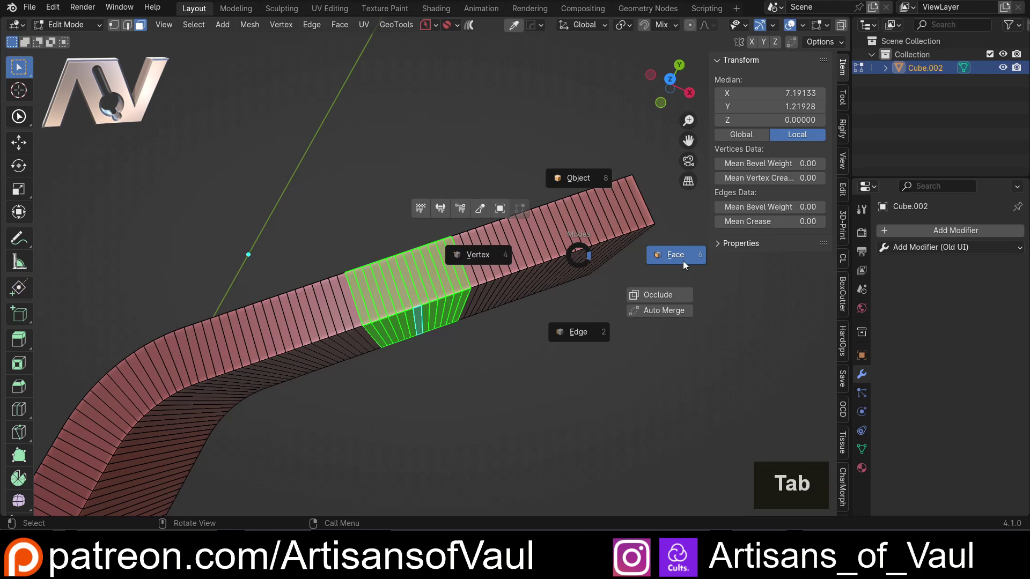
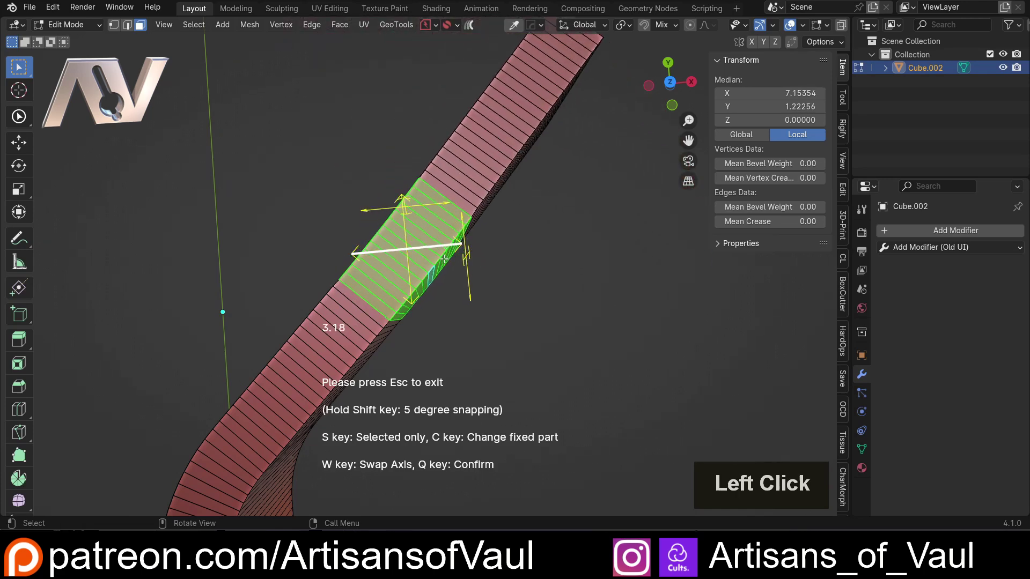
key(Escape)
Try Simple Bend on the second strip, inspect it, and cancel so the strip stays straight.
right_click(574, 232)
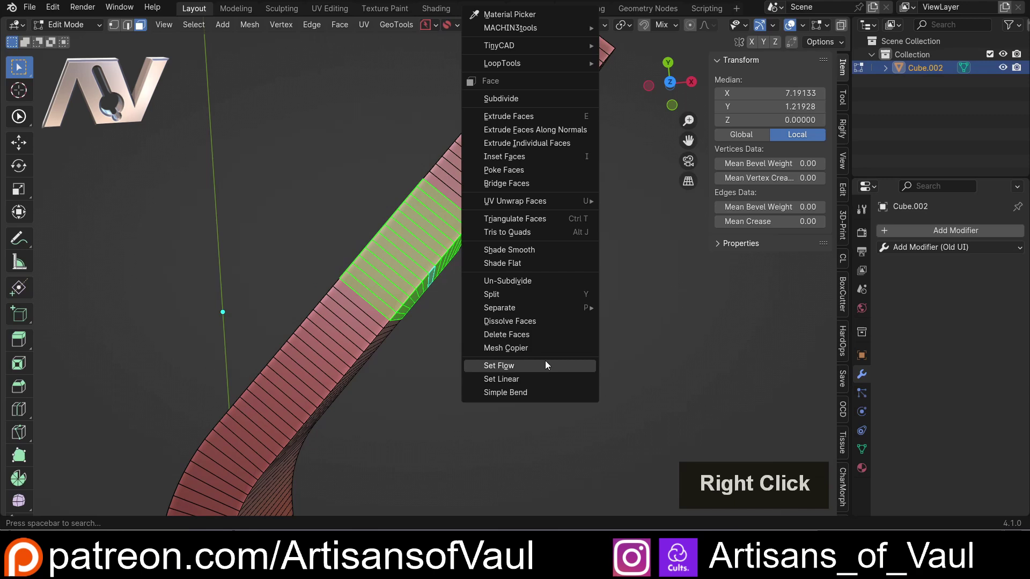
click(539, 394)
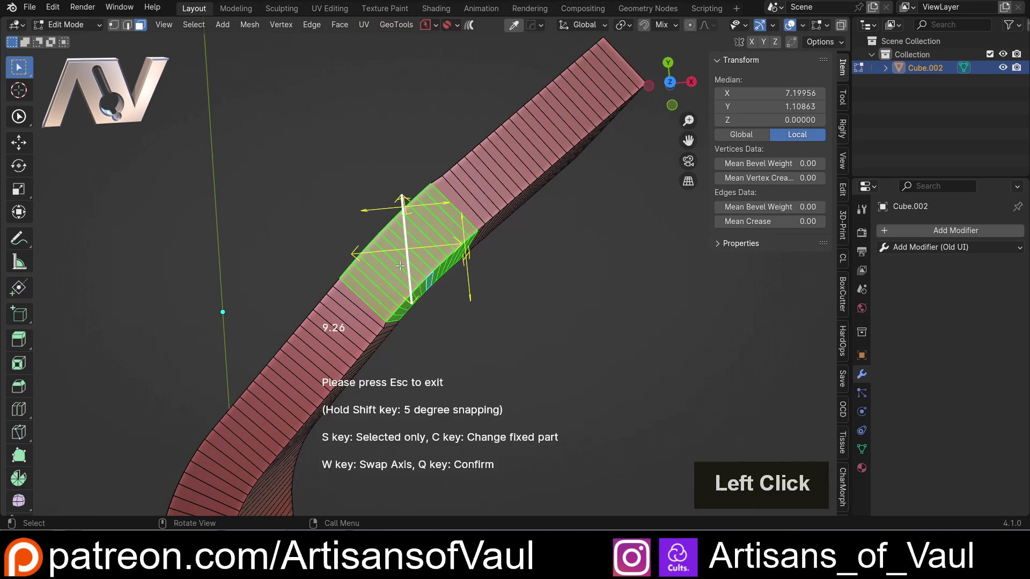
middle_click(430, 269)
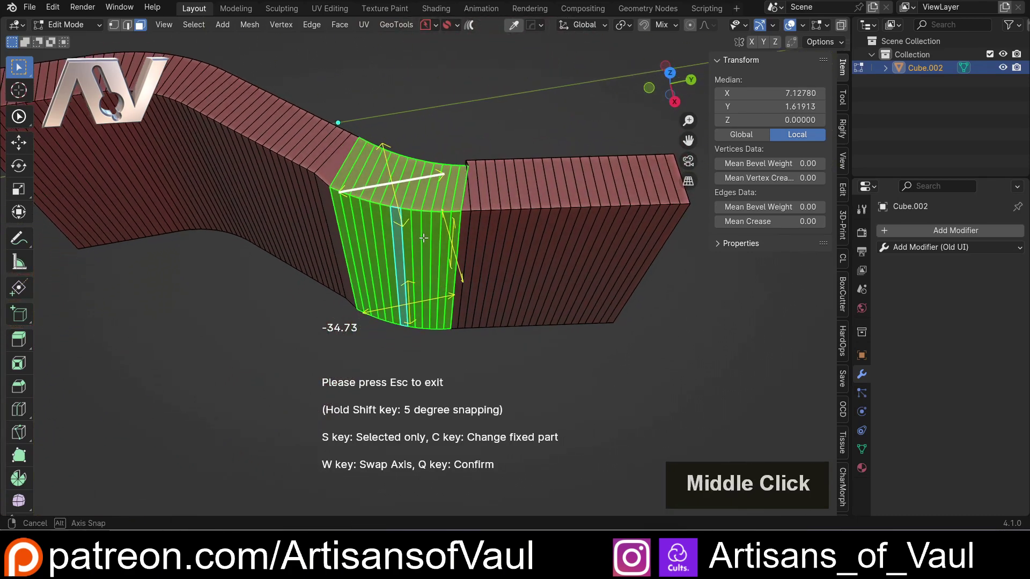
key(Escape)
scroll(down, 3)
middle_click(345, 154)
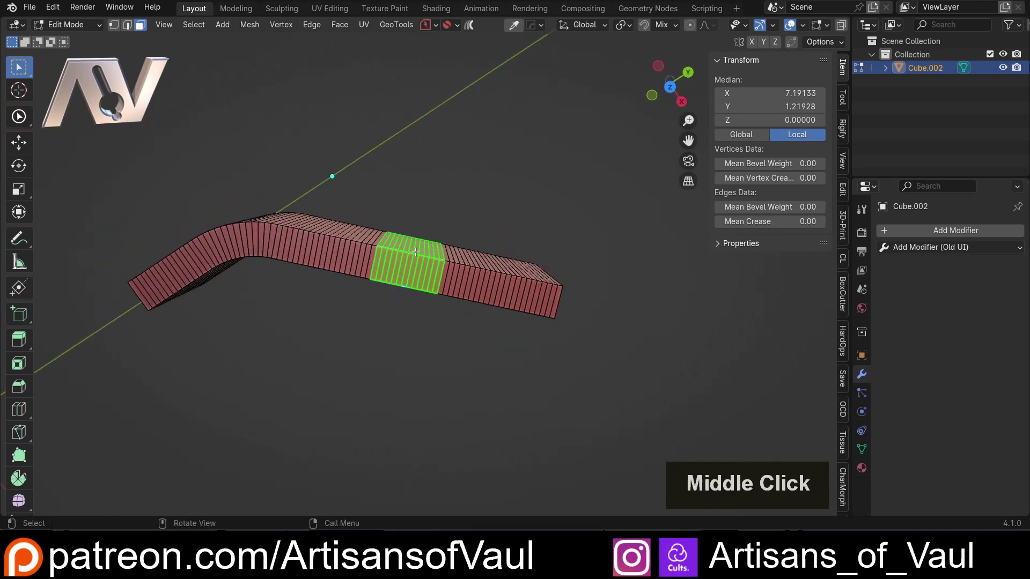
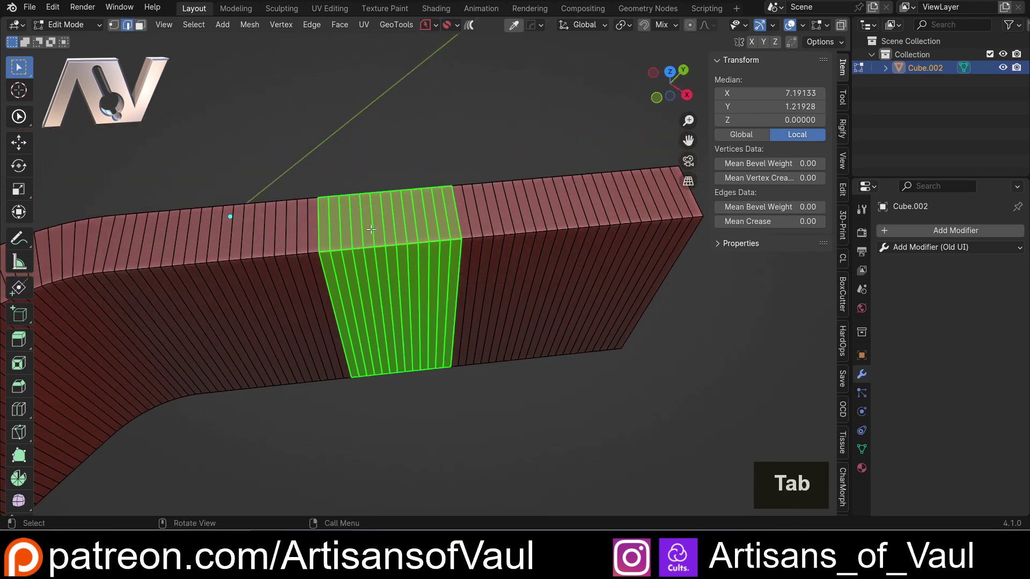
Zoom in on the second strip to refine the band and make its centre edge active.
scroll(up, 3)
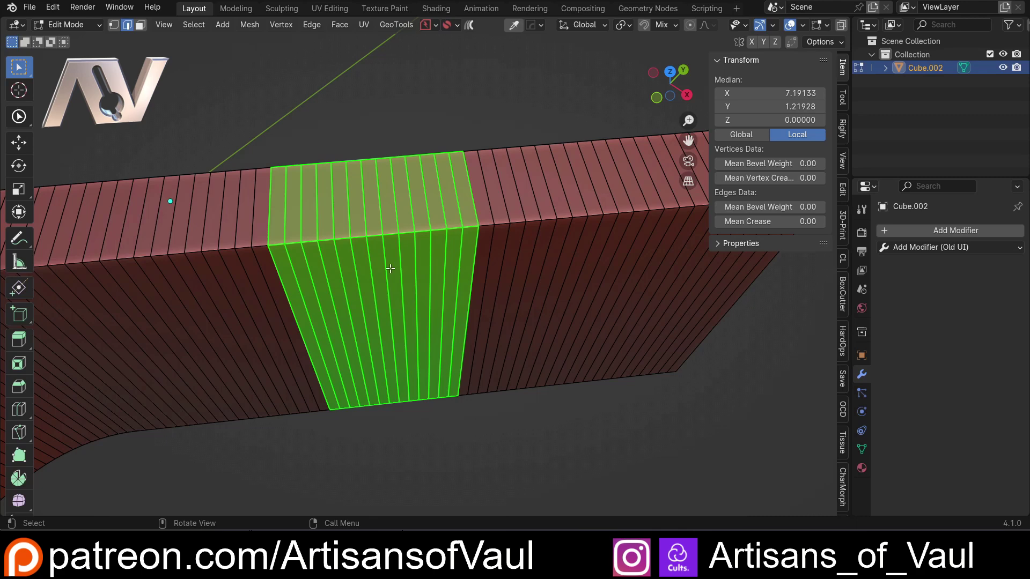
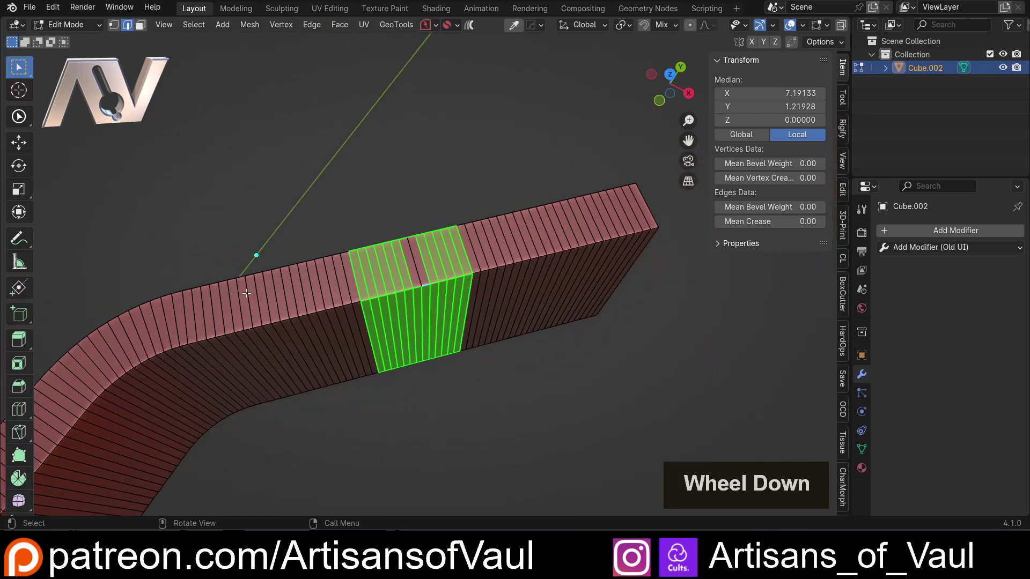
scroll(up, 3)
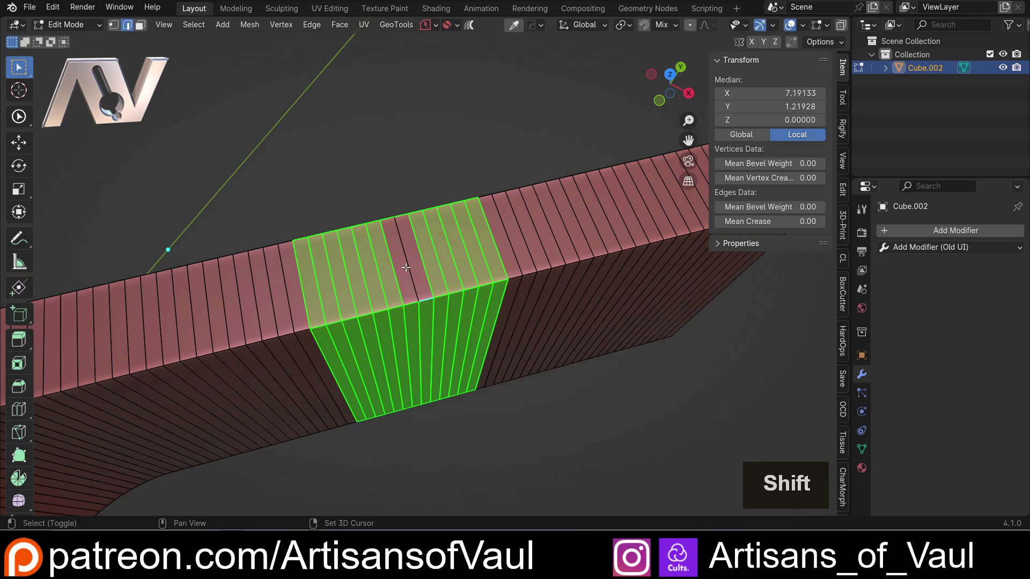
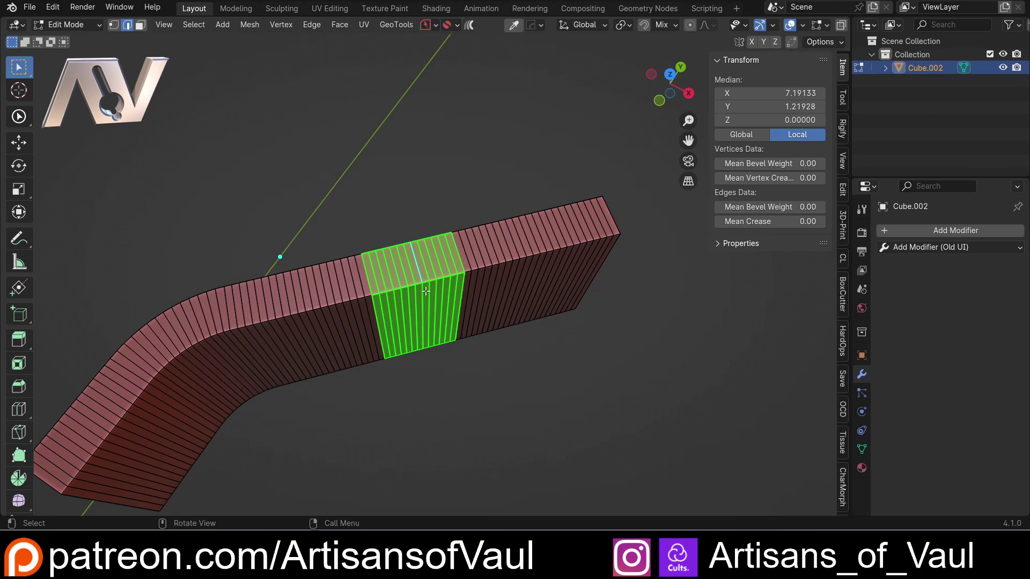
scroll(up, 3)
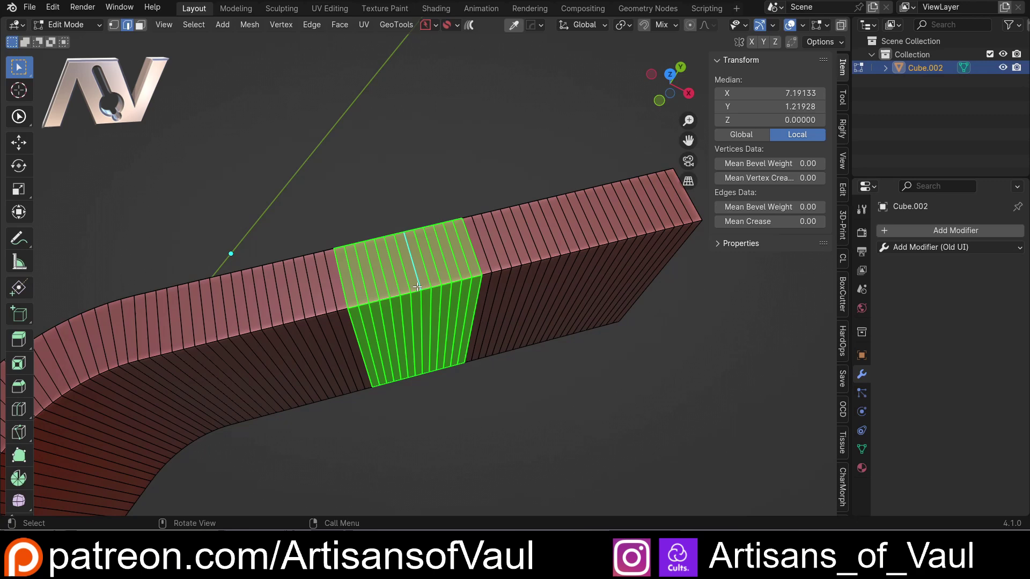
Simple Bend the middle band 45° around its centre edge, swapping the axis with W, giving an S-curve.
right_click(613, 202)
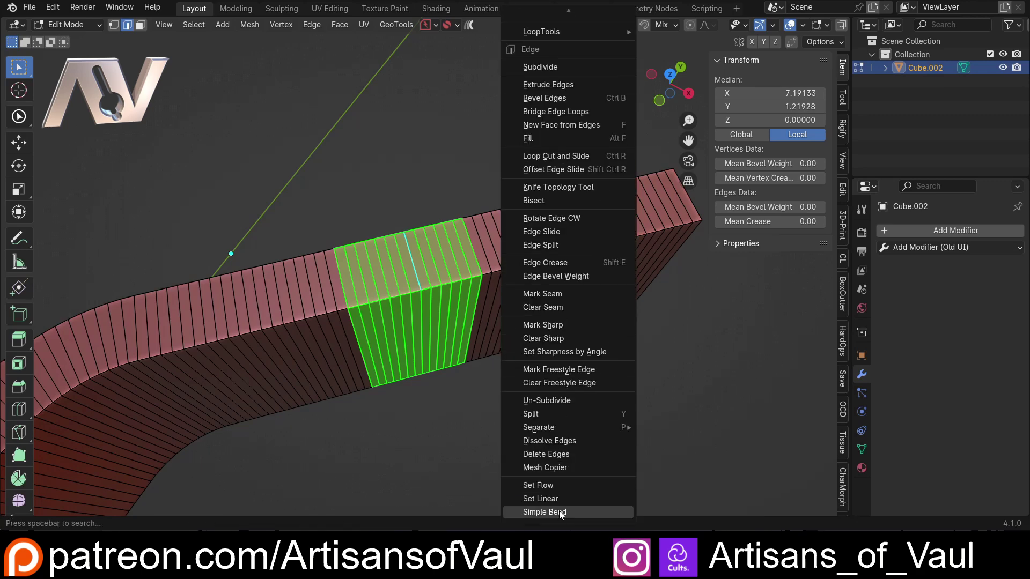
click(563, 513)
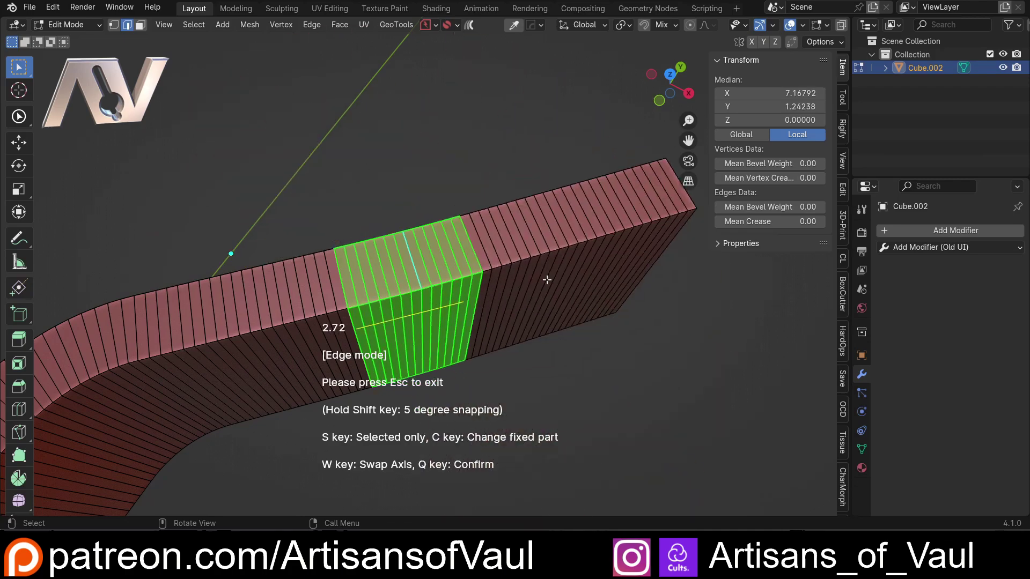
key(c)
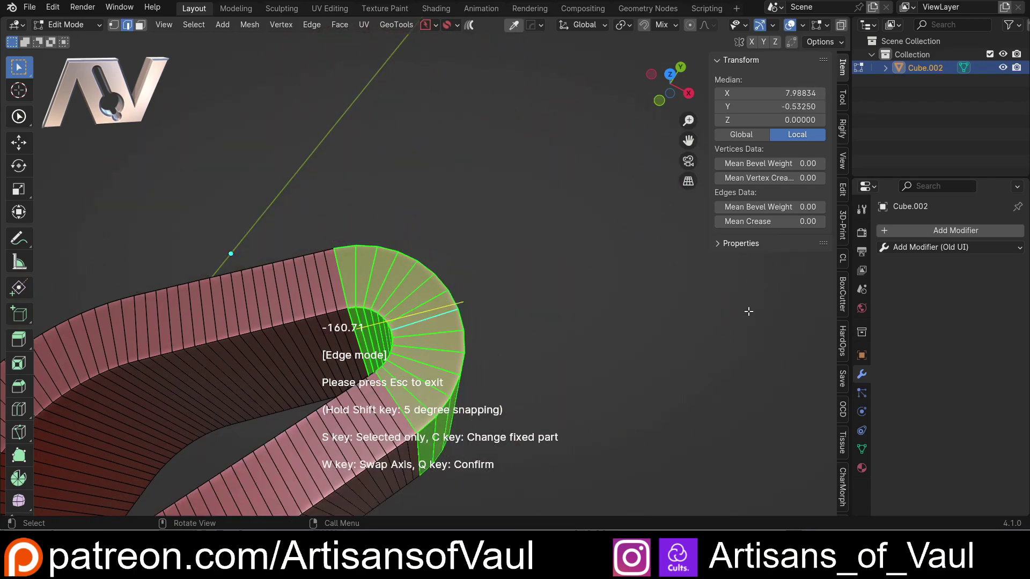
key(w)
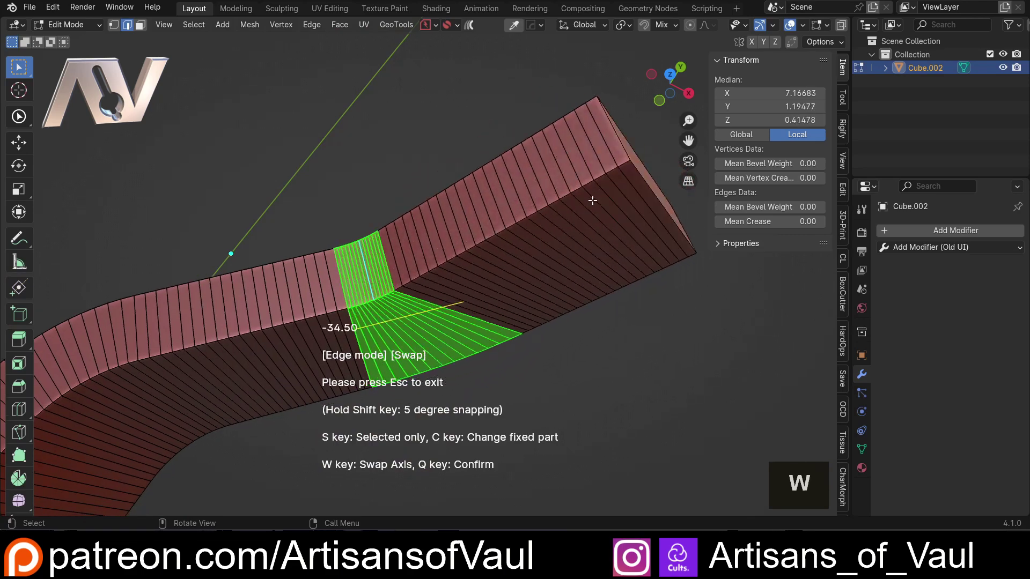
key(w)
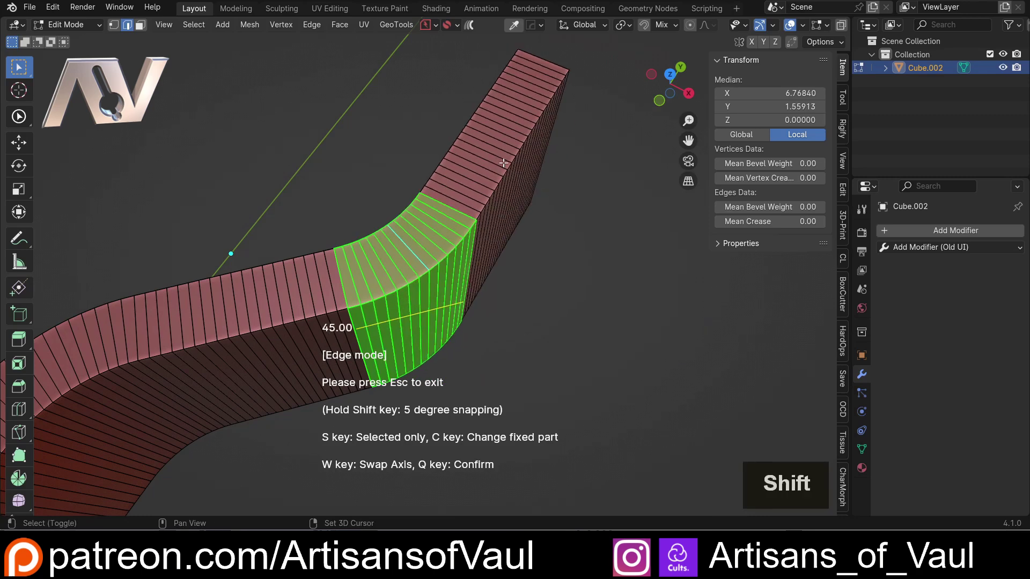
click(502, 160)
scroll(down, 3)
click(676, 76)
scroll(up, 3)
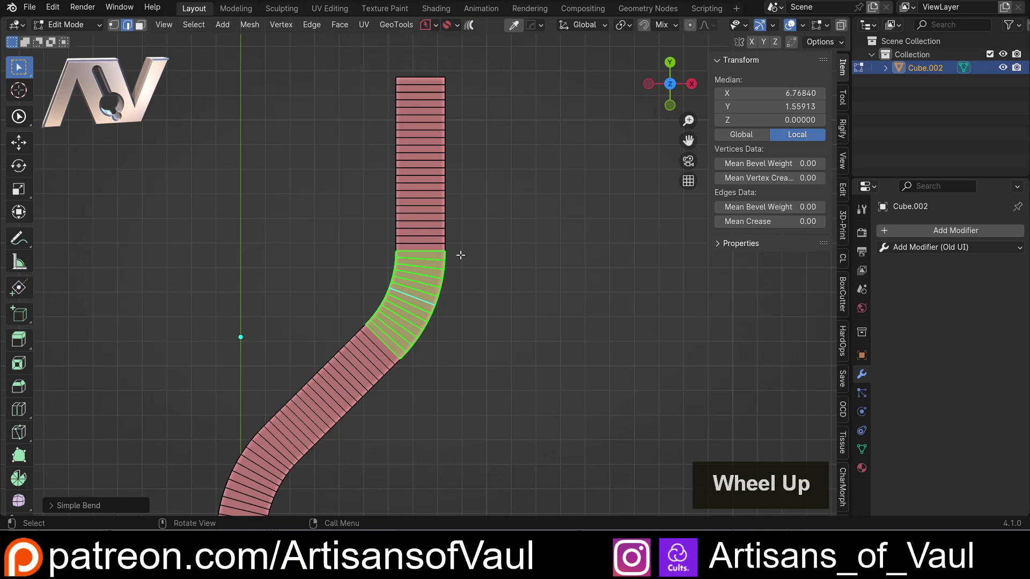
scroll(up, 3)
middle_click(452, 376)
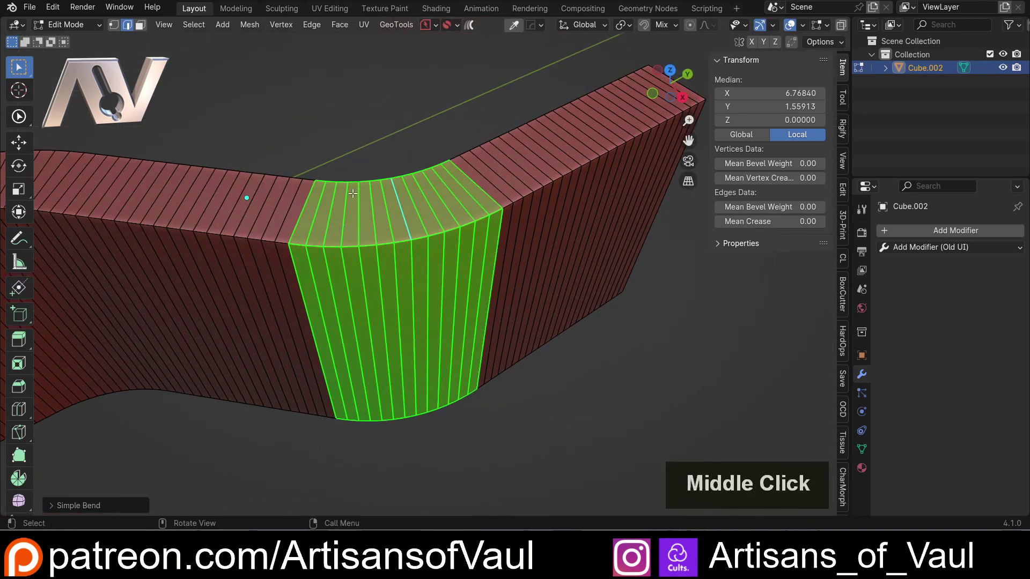
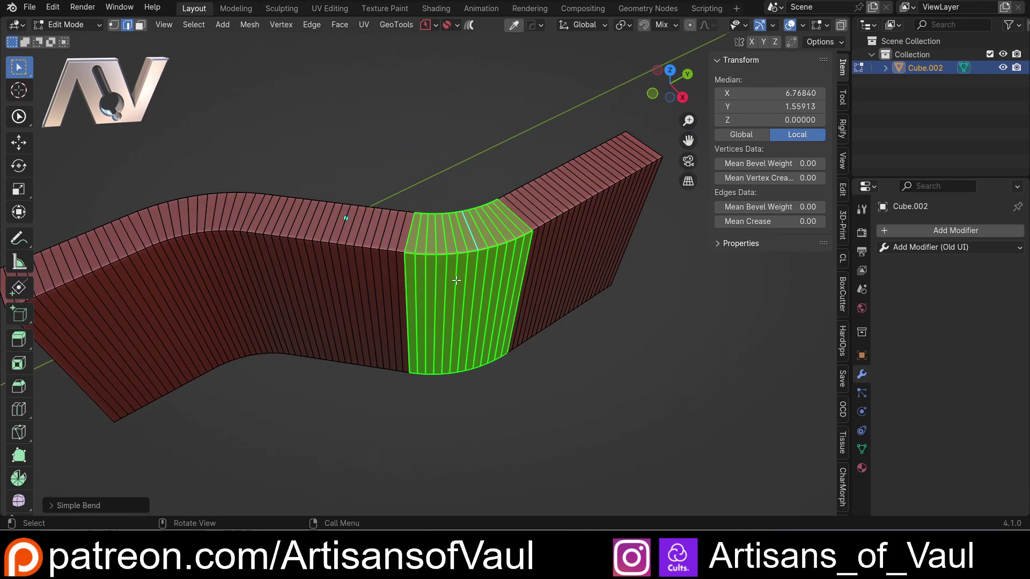
scroll(down, 3)
middle_click(387, 277)
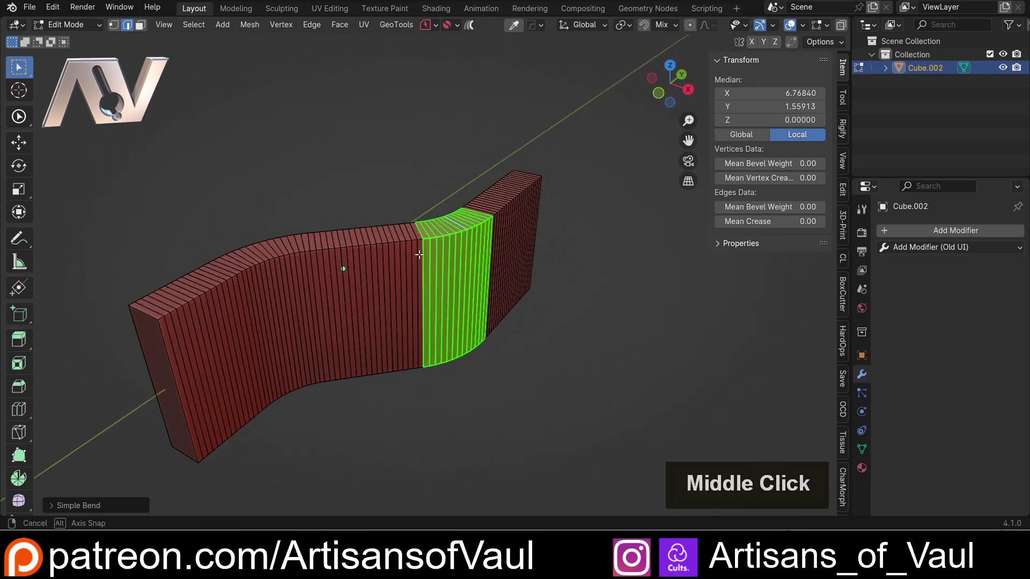
scroll(up, 3)
Inspect the S-curved slab from several angles and return to Object Mode.
middle_click(370, 295)
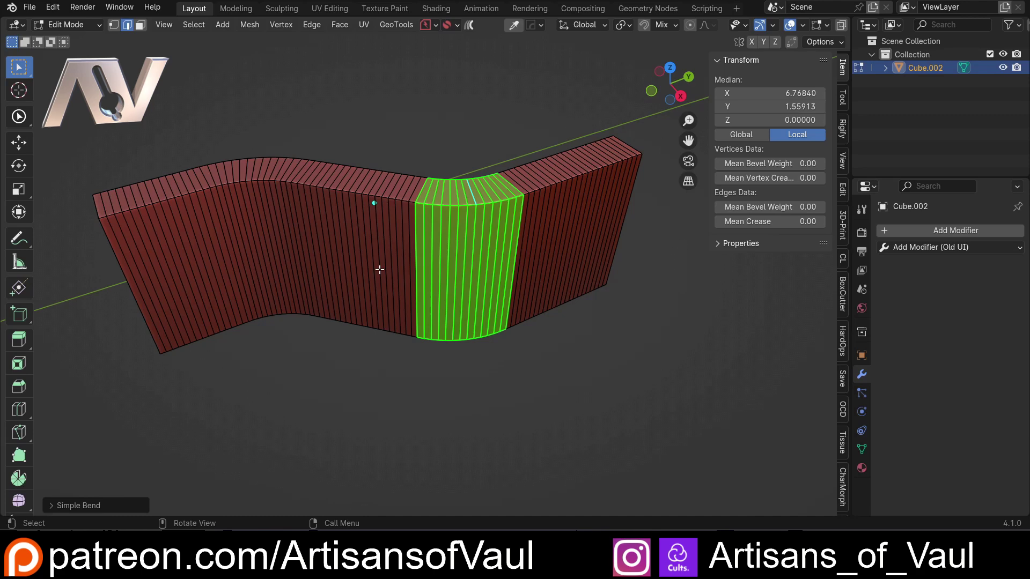
middle_click(423, 232)
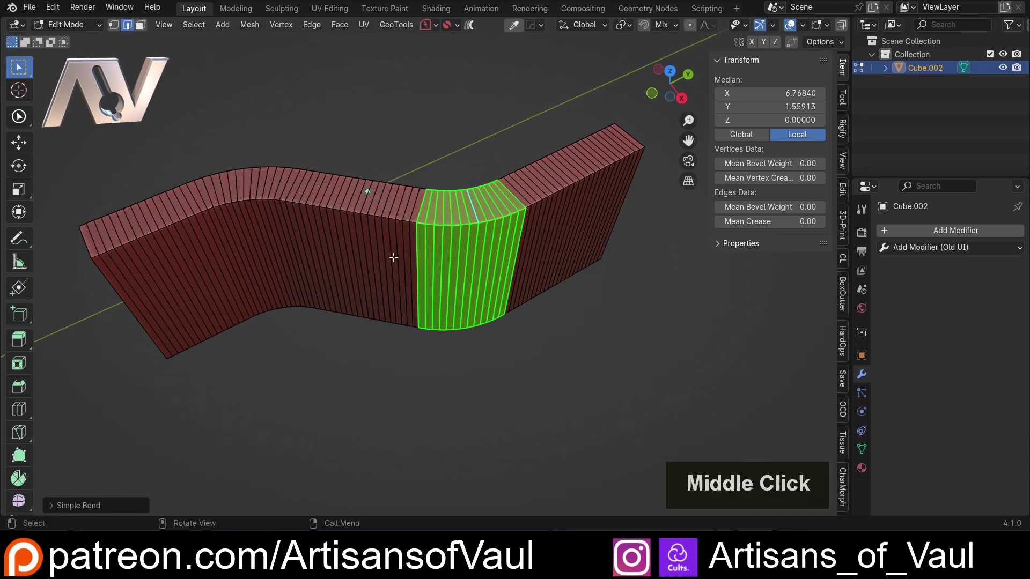
scroll(down, 3)
middle_click(386, 256)
key(Tab)
click(437, 196)
middle_click(399, 223)
middle_click(466, 279)
middle_click(438, 281)
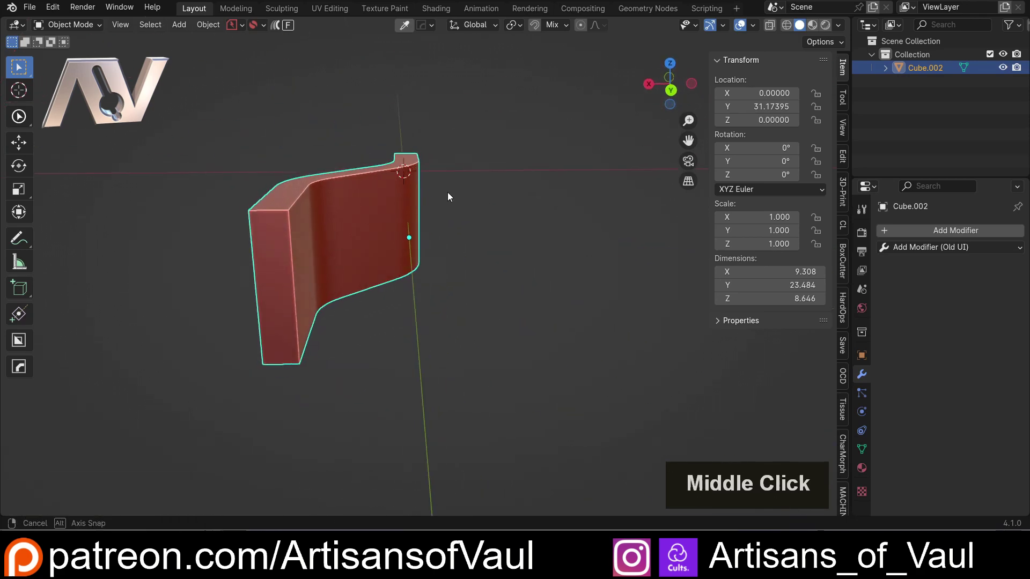
Rotate the whole slab a quarter turn (-90° on Y) so it lies flat.
click(677, 95)
key(r)
key(KP_9)
key(Return)
middle_click(300, 217)
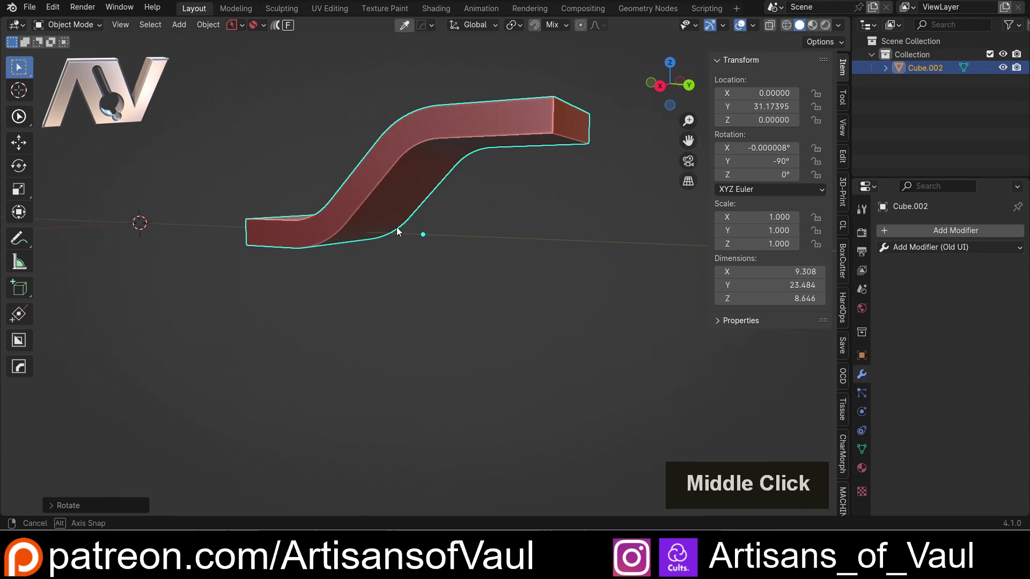
middle_click(296, 249)
Extrude the slab's straight end face outward by about 10 units.
key(Tab)
click(395, 160)
key(e)
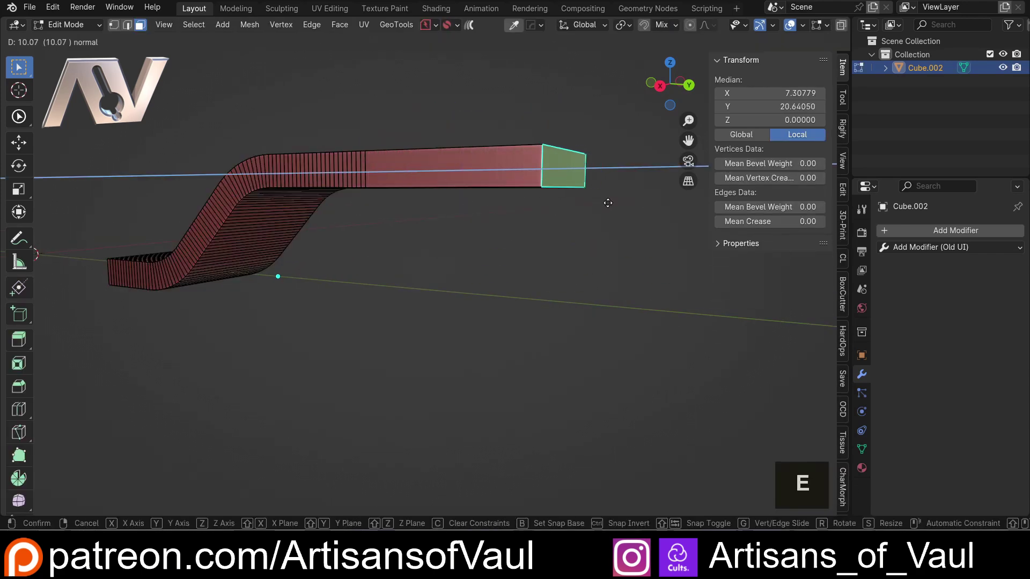
click(607, 200)
key(Tab)
Orbit around the lengthened slab to check it, then bring up the editing mode choices.
scroll(down, 3)
middle_click(341, 225)
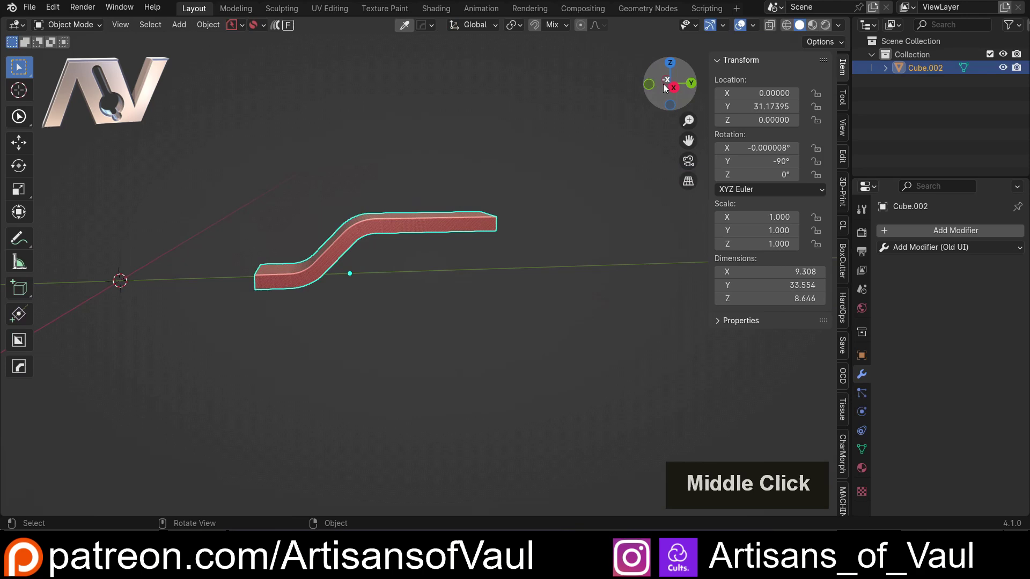
click(676, 91)
middle_click(281, 305)
middle_click(320, 279)
scroll(up, 3)
middle_click(352, 177)
middle_click(354, 222)
middle_click(360, 272)
scroll(down, 3)
middle_click(359, 223)
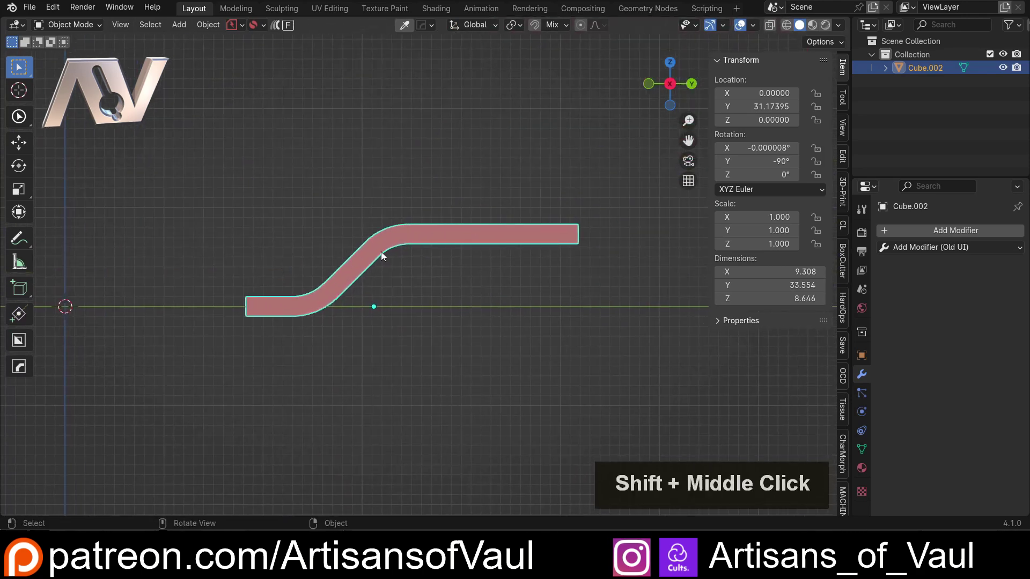
middle_click(314, 315)
scroll(up, 3)
middle_click(454, 306)
middle_click(394, 305)
middle_click(357, 309)
middle_click(518, 273)
key(Tab)
Place the 3D cursor at the slab's end in Edit Mode as the mirror pivot.
click(483, 316)
middle_click(535, 345)
middle_click(492, 333)
key(shift+s)
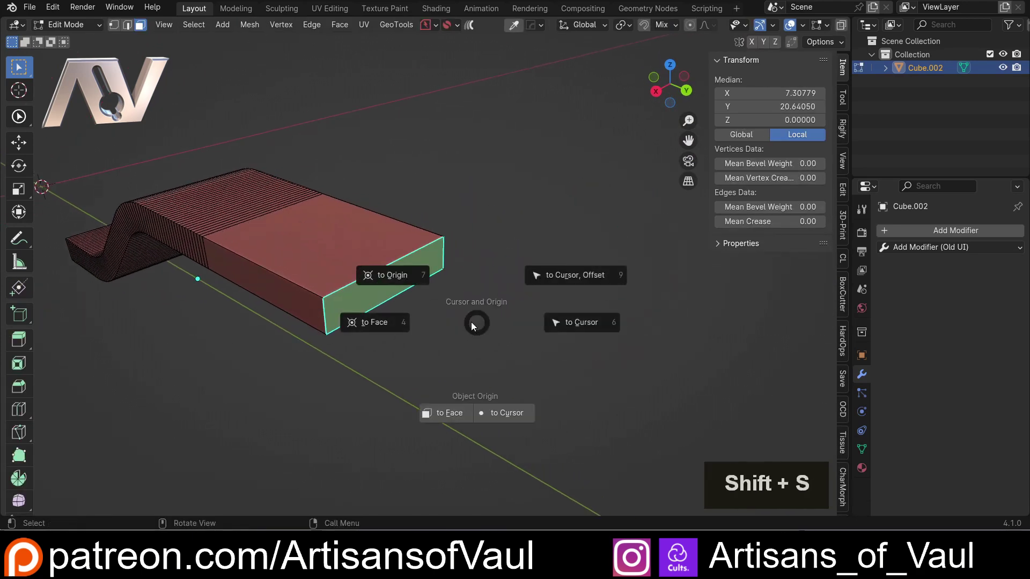
middle_click(389, 325)
key(Tab)
Mirror the slab across a new empty so its length doubles.
key(alt+x)
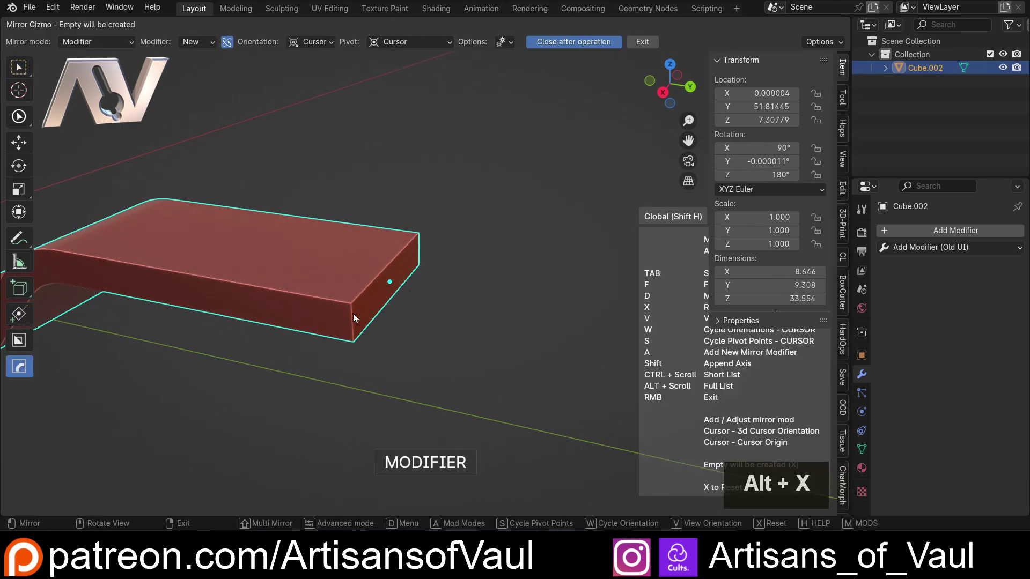
scroll(down, 3)
click(333, 42)
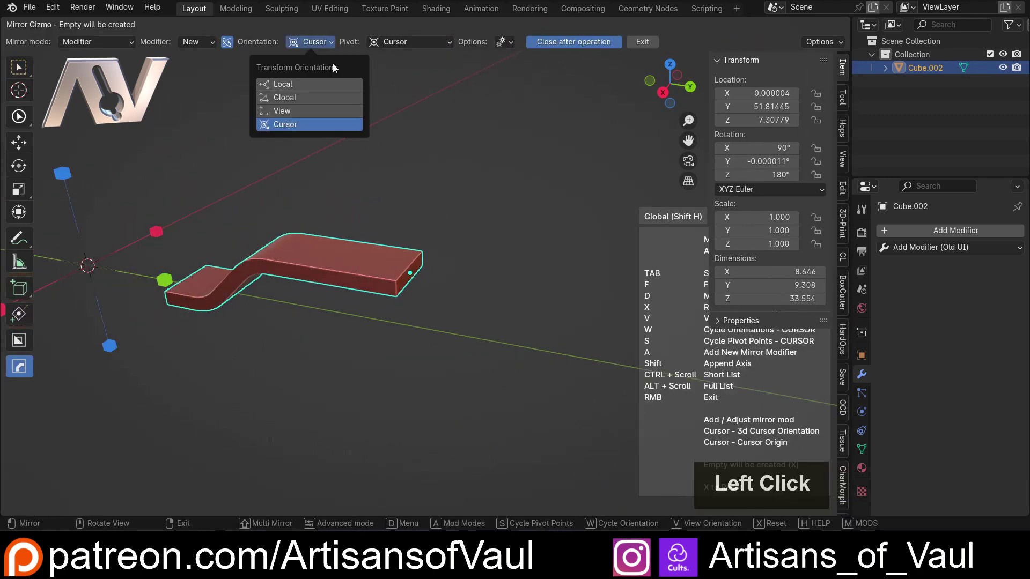
double_click(405, 40)
click(396, 86)
scroll(down, 3)
middle_click(397, 335)
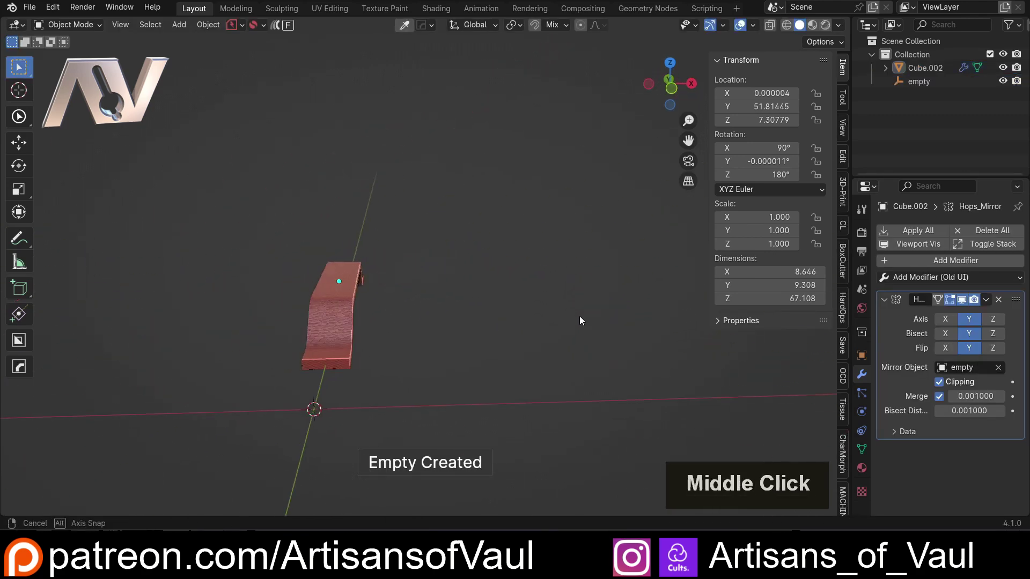
scroll(up, 3)
Scale the mirrored slab along X to stretch it about fivefold into a wide panel.
click(397, 288)
key(s)
key(x)
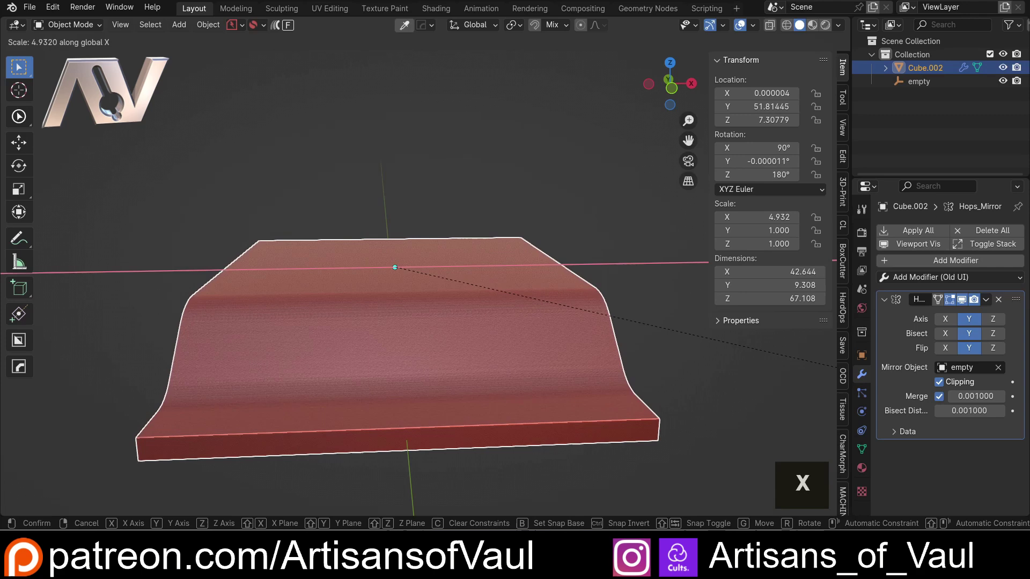
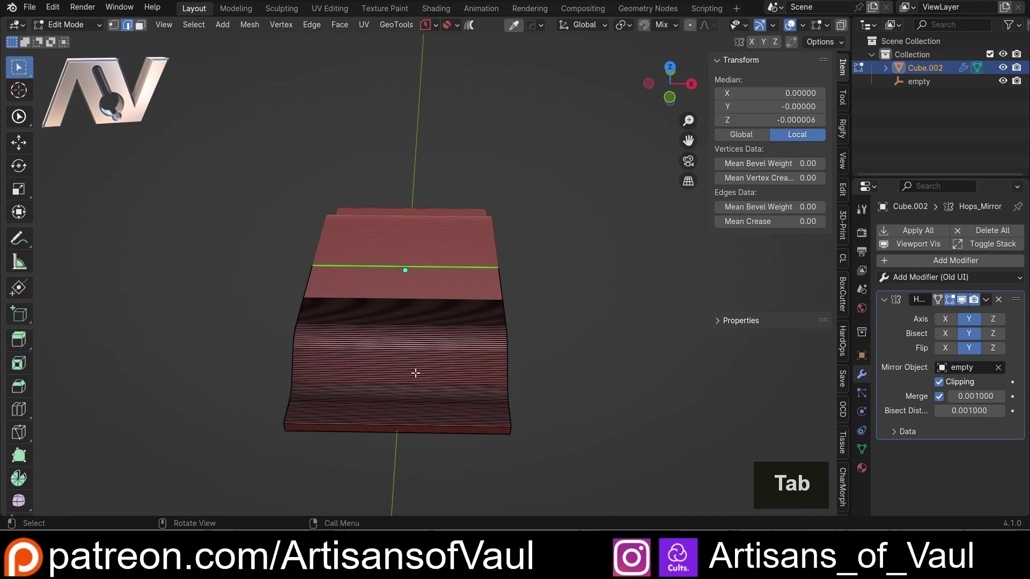
Add 23 evenly spaced loop cuts across the panel's width and switch to side view.
key(ctrl+r)
scroll(up, 3)
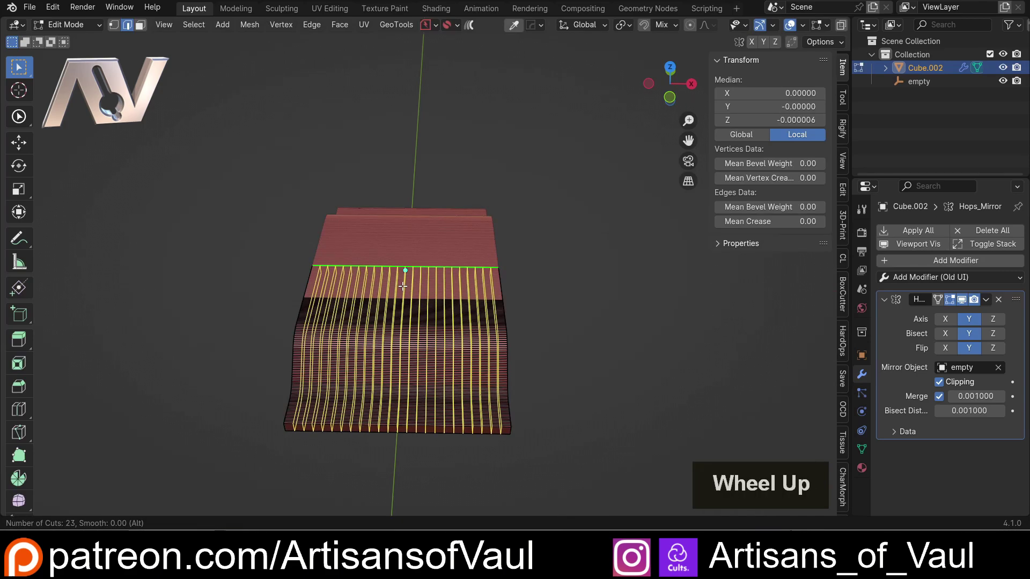
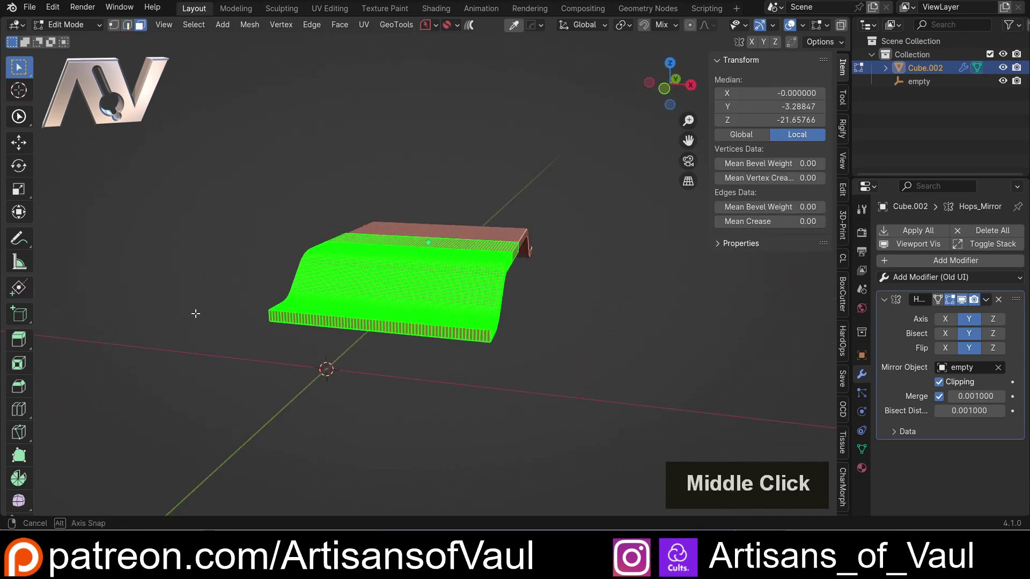
click(647, 90)
key(Tab)
Add a cylinder and match its transform to the panel so it sits beneath it.
middle_click(394, 214)
click(499, 208)
key(shift+a)
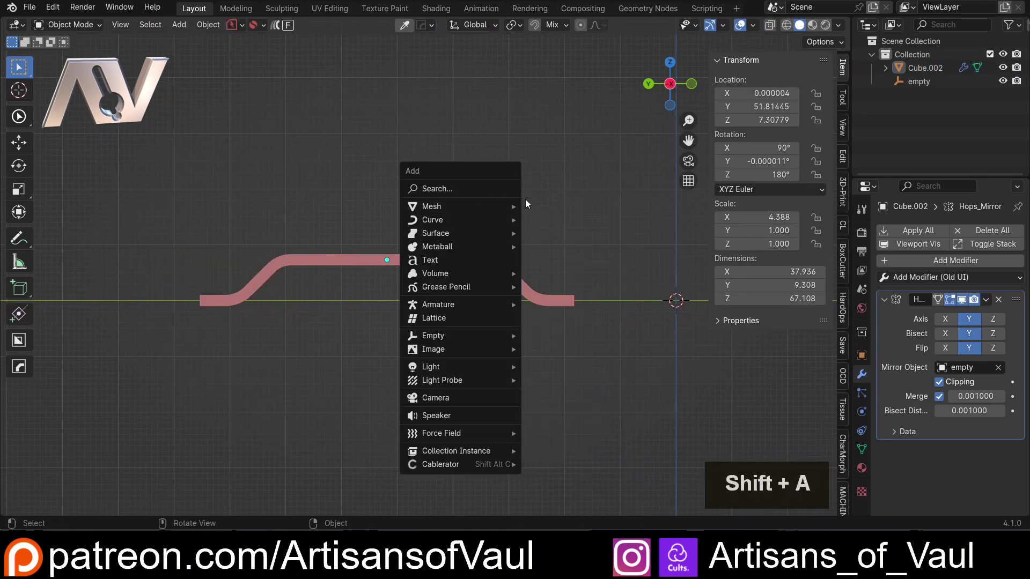
click(515, 213)
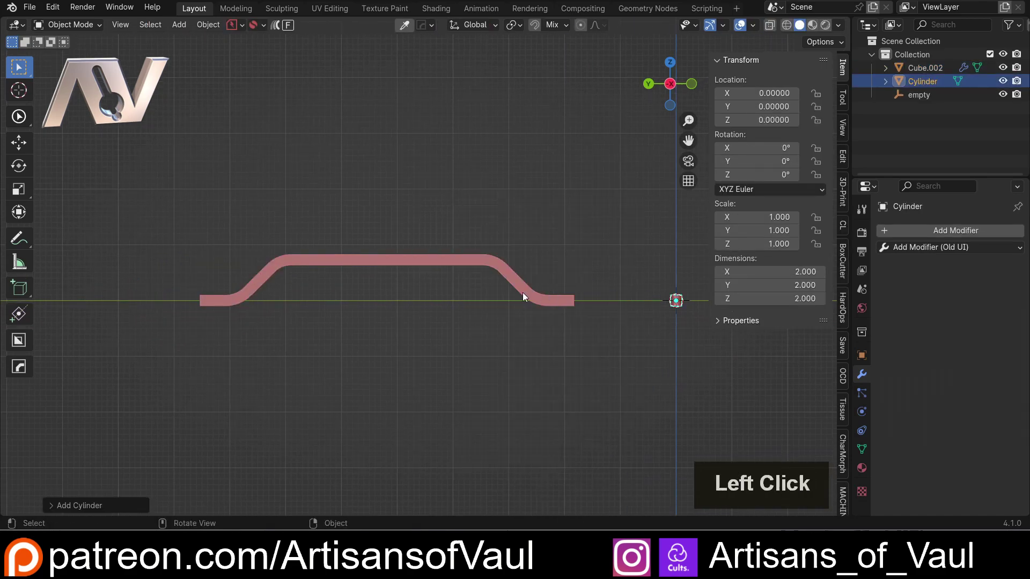
double_click(404, 264)
key(alt+a)
key(shift+z)
click(390, 264)
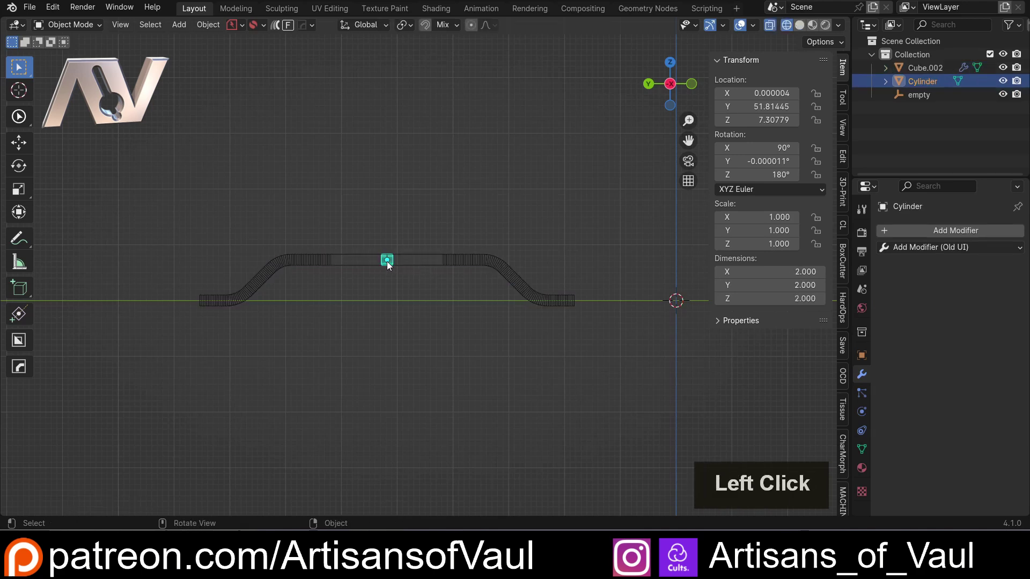
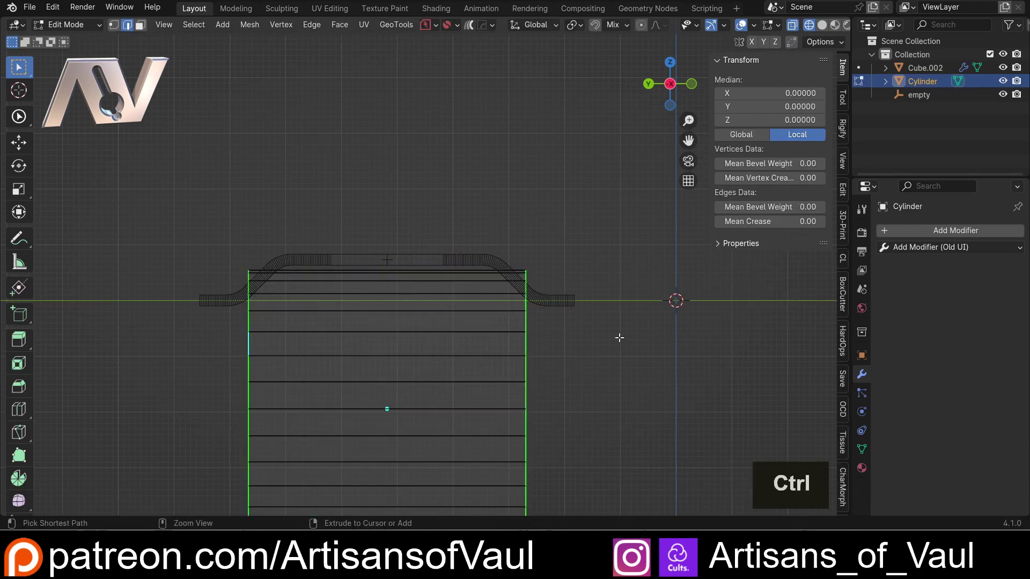
Bevel the cylinder's rim edges and return to Object Mode.
key(ctrl+b)
click(664, 342)
key(Tab)
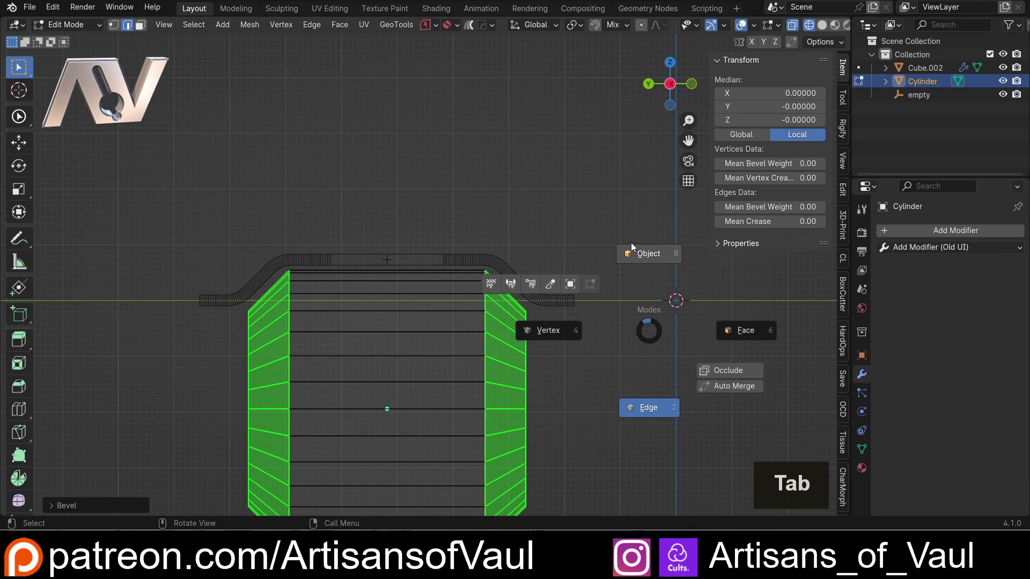
key(shift+z)
click(575, 232)
middle_click(526, 236)
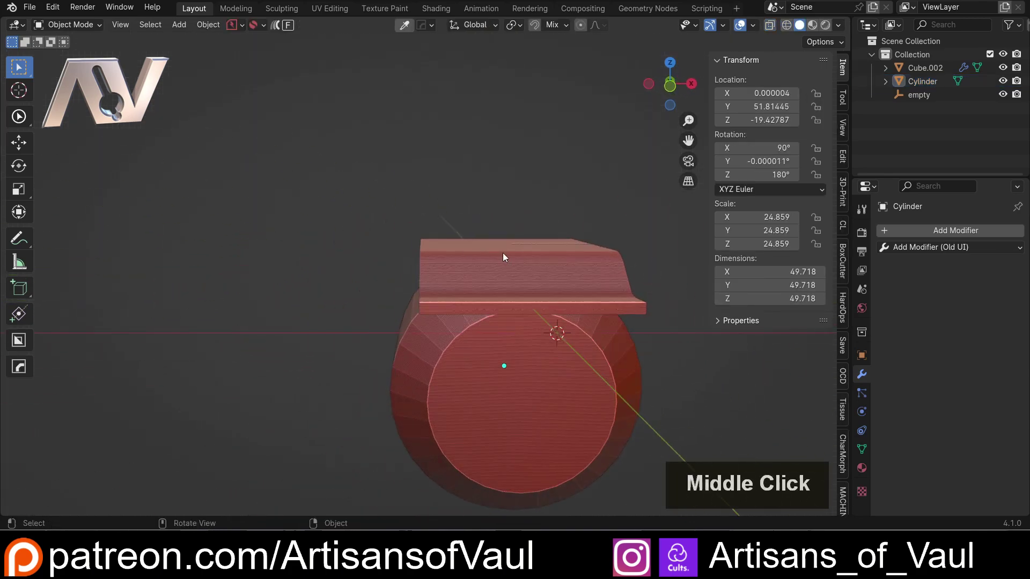
Select the panel and start sliding it sideways along X over the cylinder.
click(506, 255)
middle_click(605, 206)
middle_click(553, 204)
scroll(up, 3)
key(g)
key(y)
key(x)
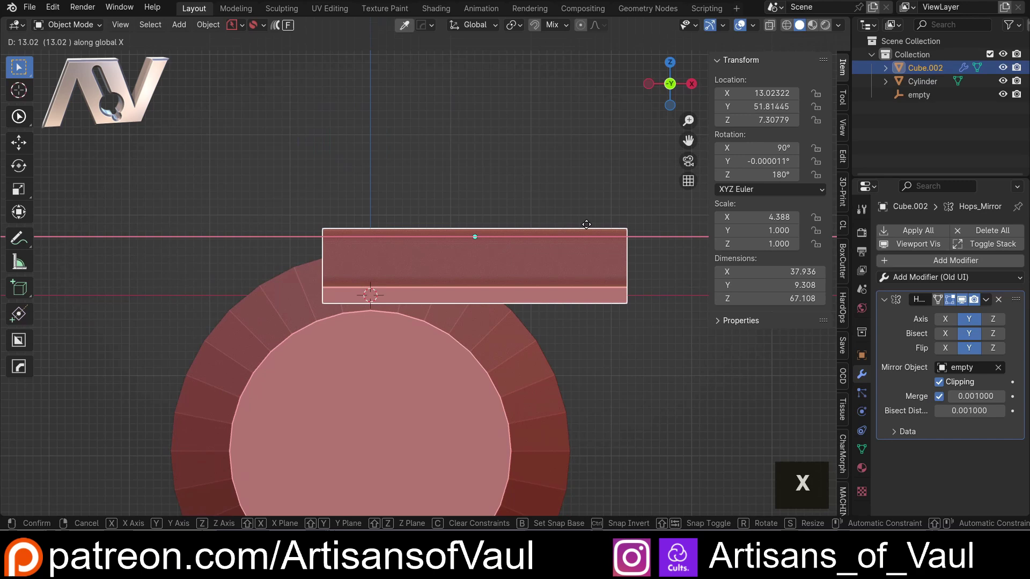
Confirm the panel's position, trial and cancel a Simple Bend on half its faces, then open Apply transforms (Ctrl+A).
click(597, 227)
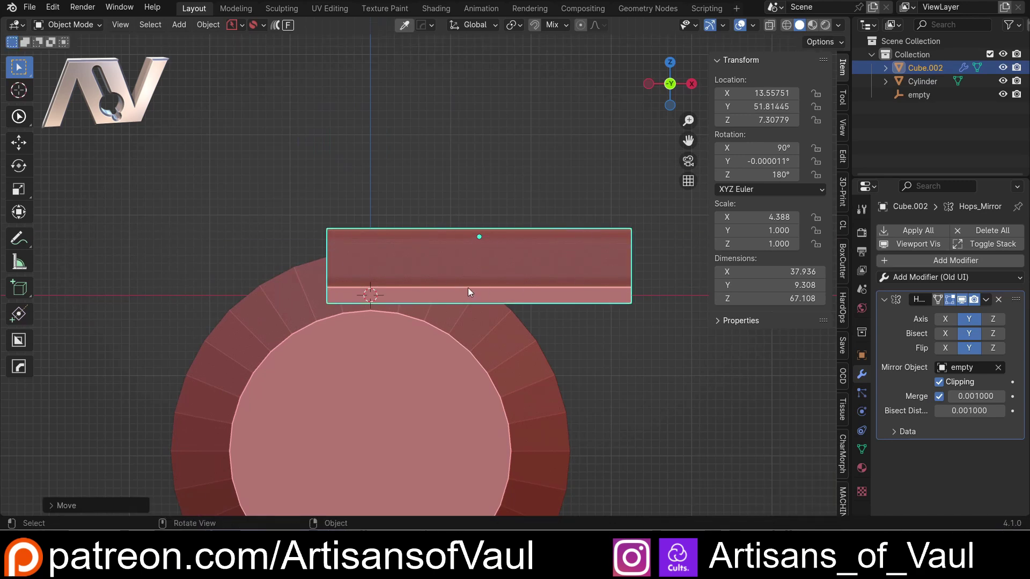
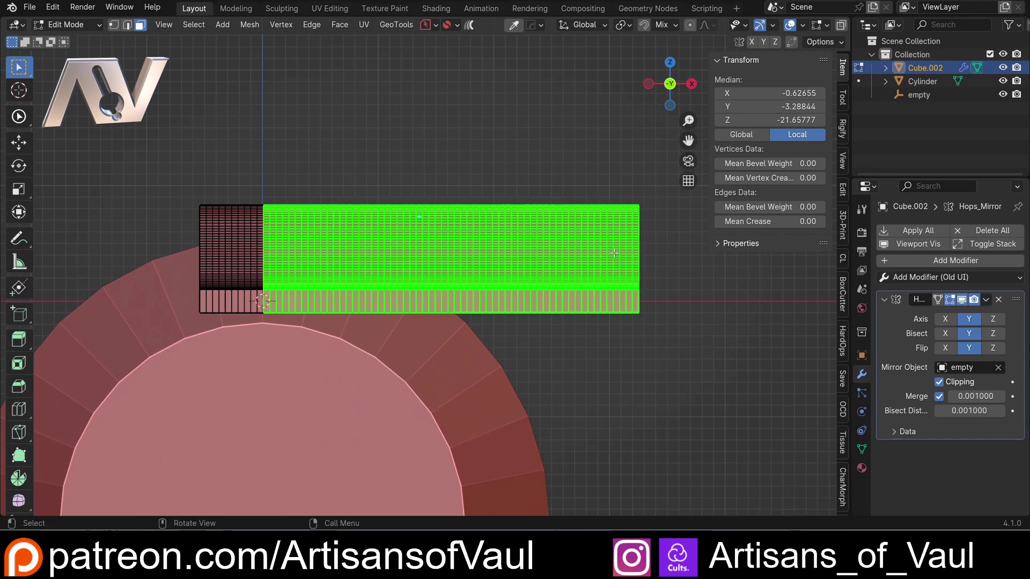
right_click(625, 255)
click(590, 391)
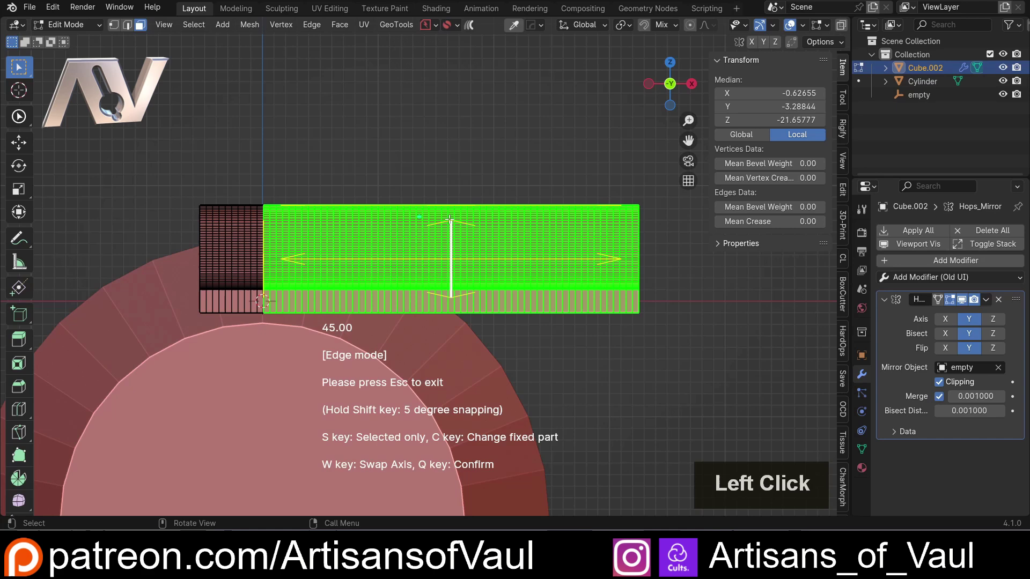
key(Escape)
key(Tab)
key(ctrl+a)
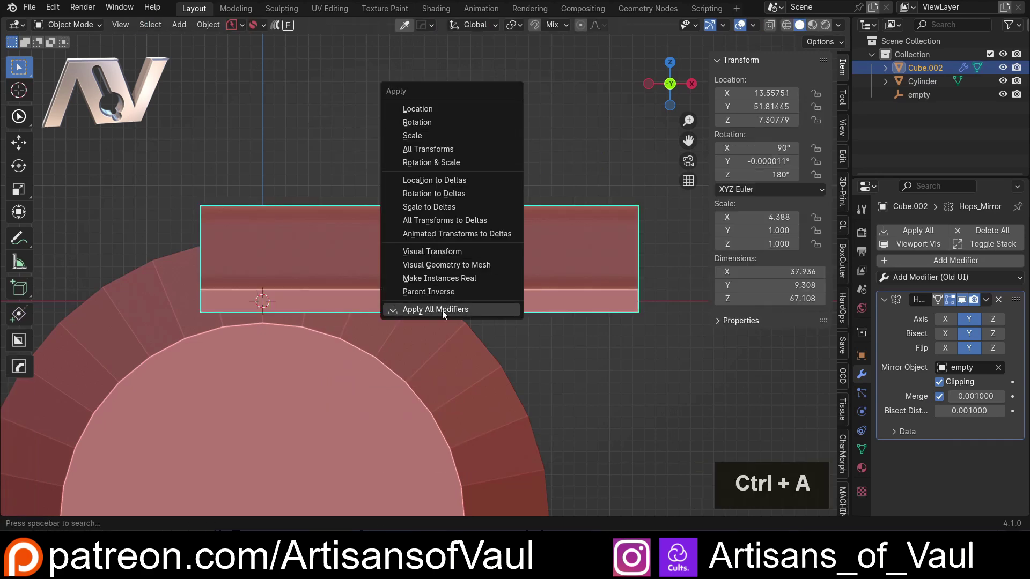
Apply the panel's scale and Simple Bend its selected half about 88.75° around the cylinder.
click(437, 142)
key(Tab)
right_click(627, 272)
click(578, 389)
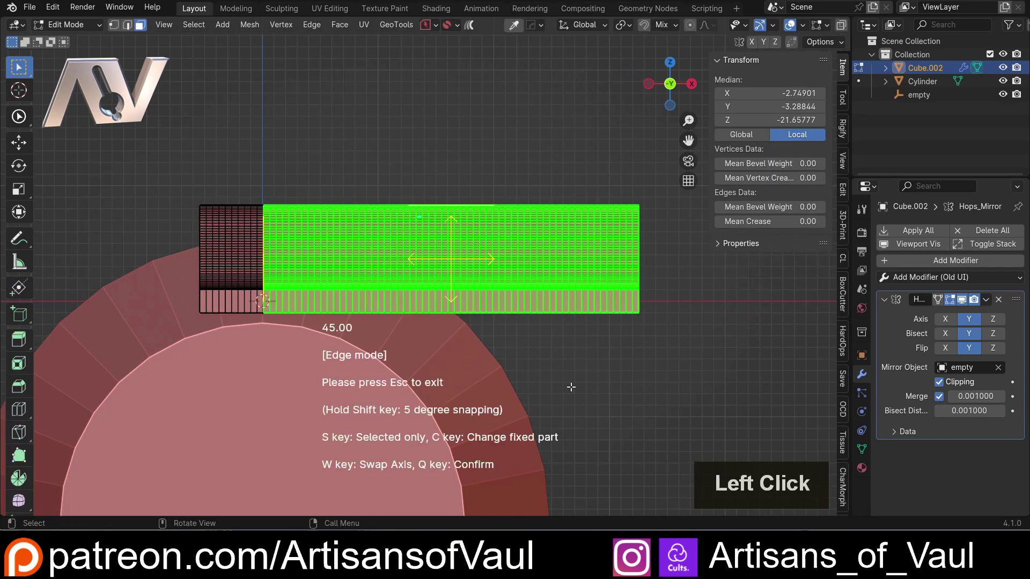
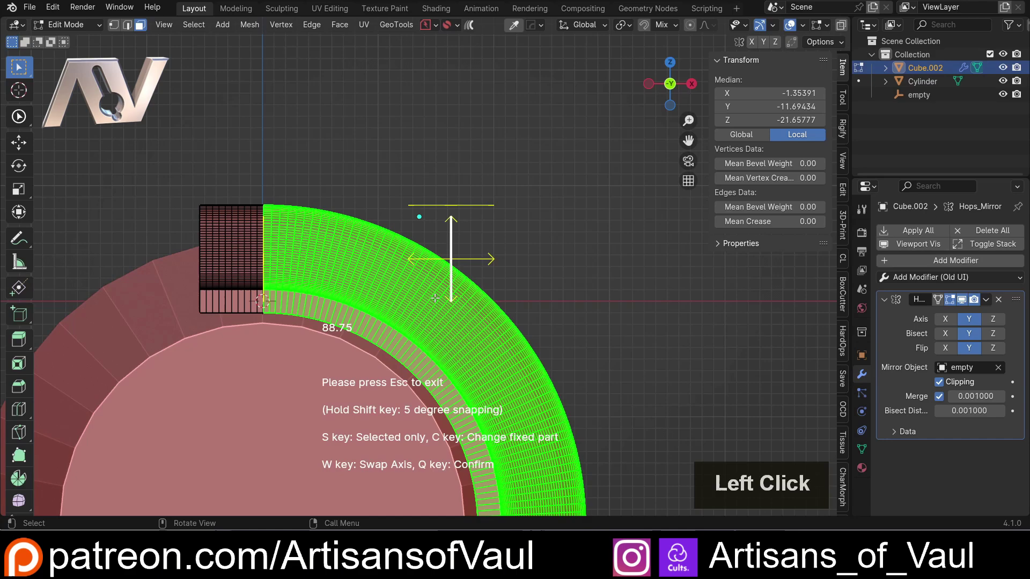
key(q)
Leave Edit Mode and orbit to check the guard curving over the cylinder.
scroll(down, 3)
key(Tab)
click(467, 201)
middle_click(442, 221)
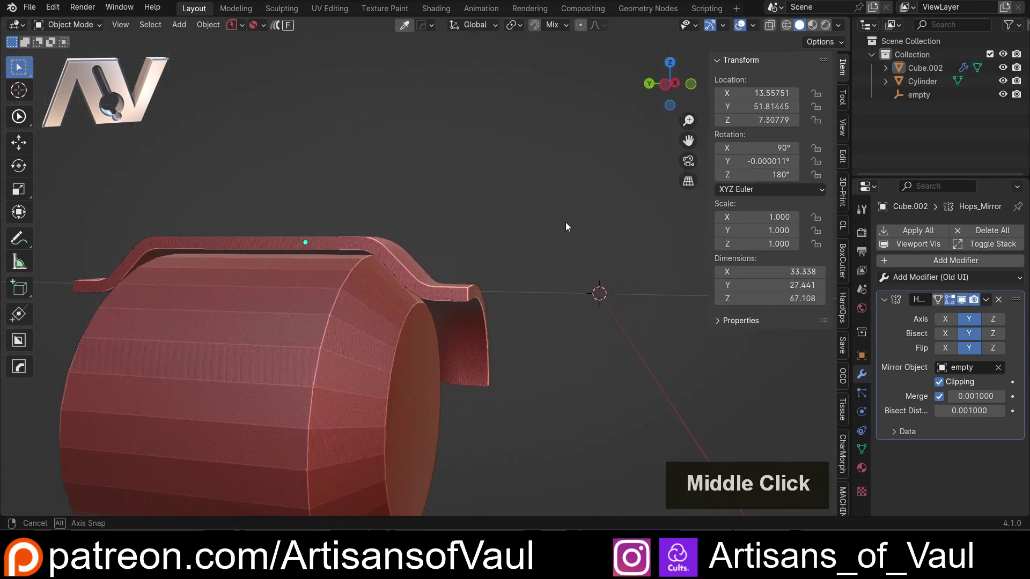
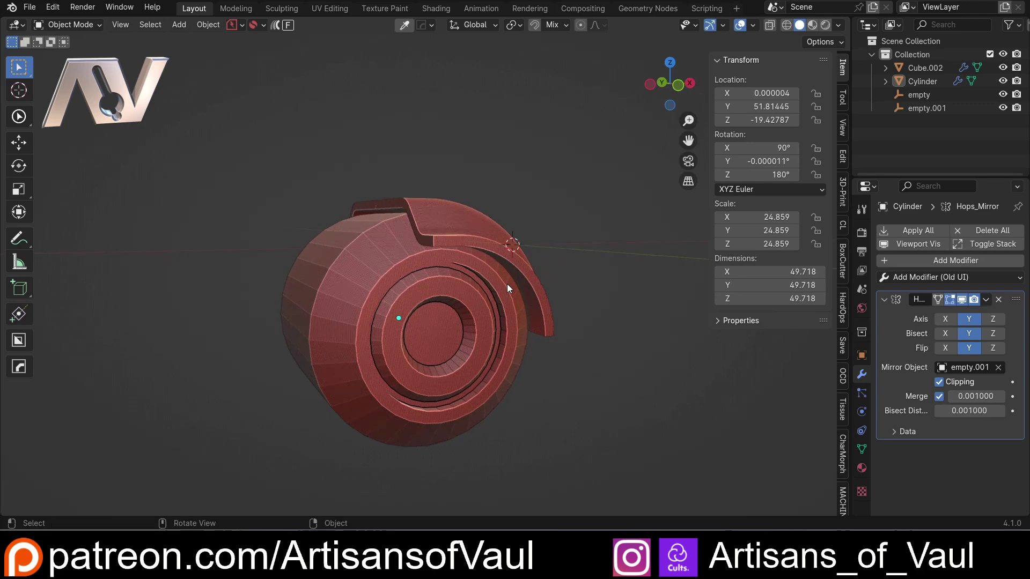
Orbit around the armored wheel to inspect the inset rings and curved guard from all sides.
middle_click(548, 205)
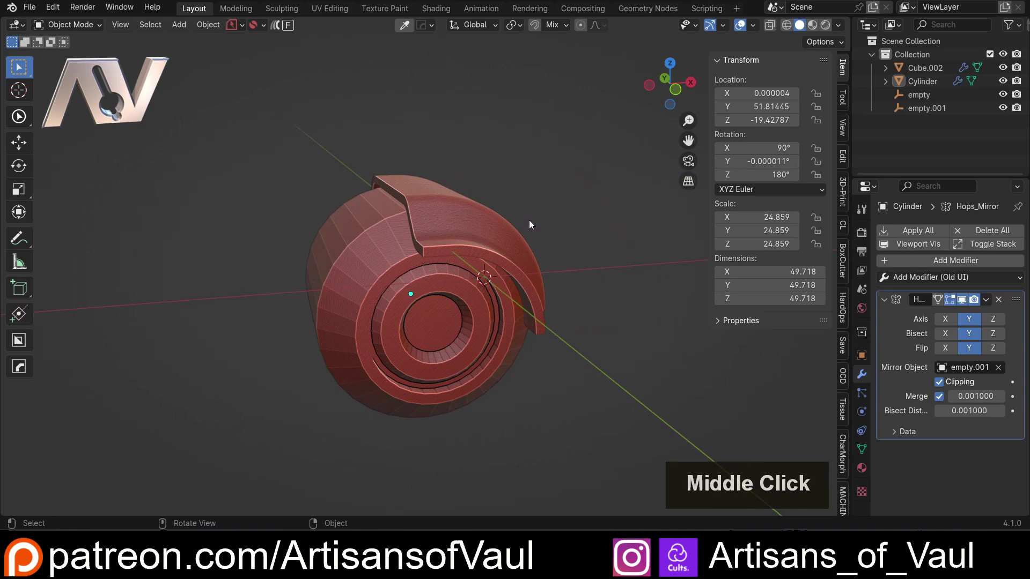
middle_click(448, 199)
middle_click(413, 206)
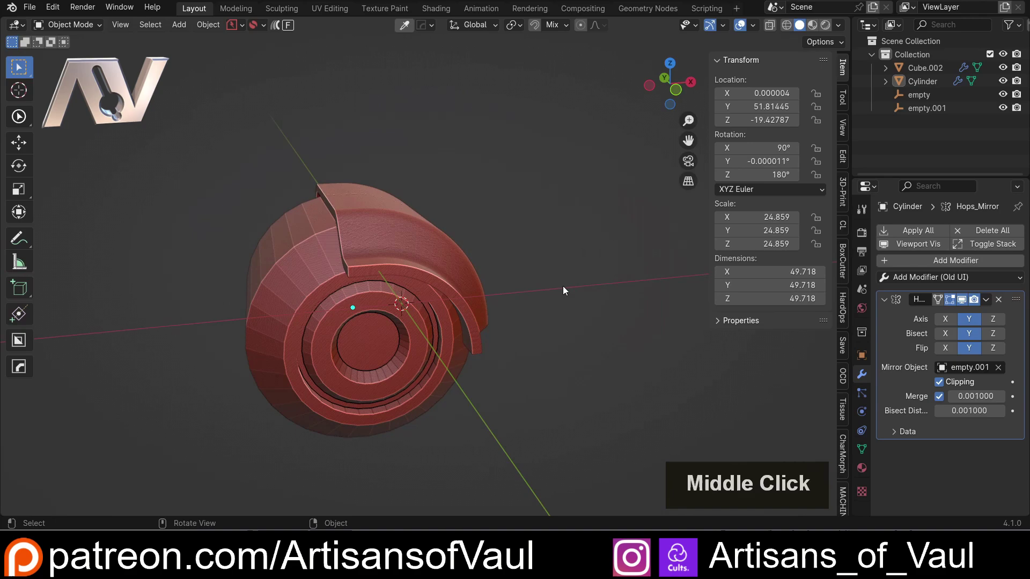
scroll(up, 3)
middle_click(494, 225)
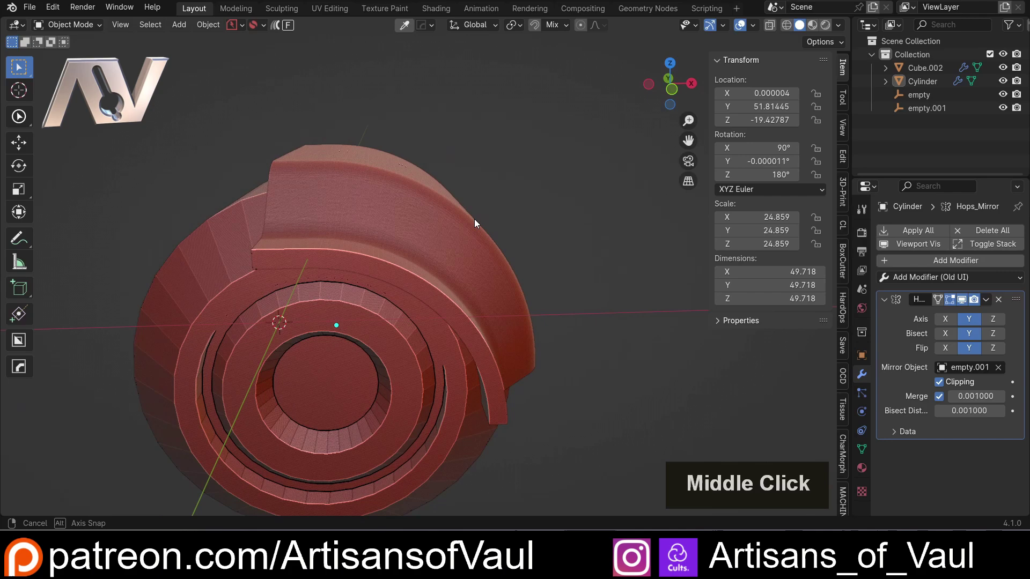
scroll(down, 3)
middle_click(367, 260)
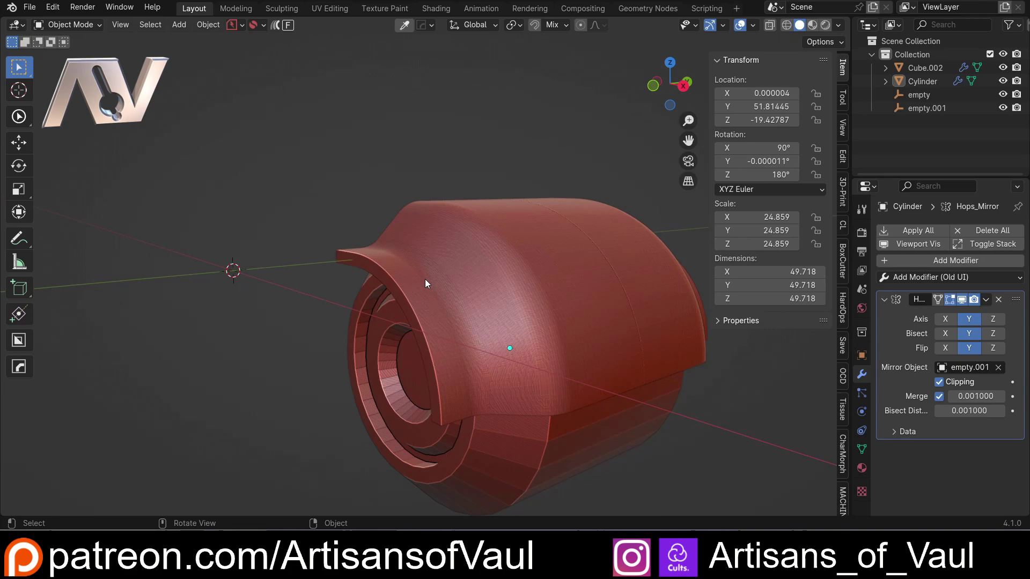
middle_click(431, 287)
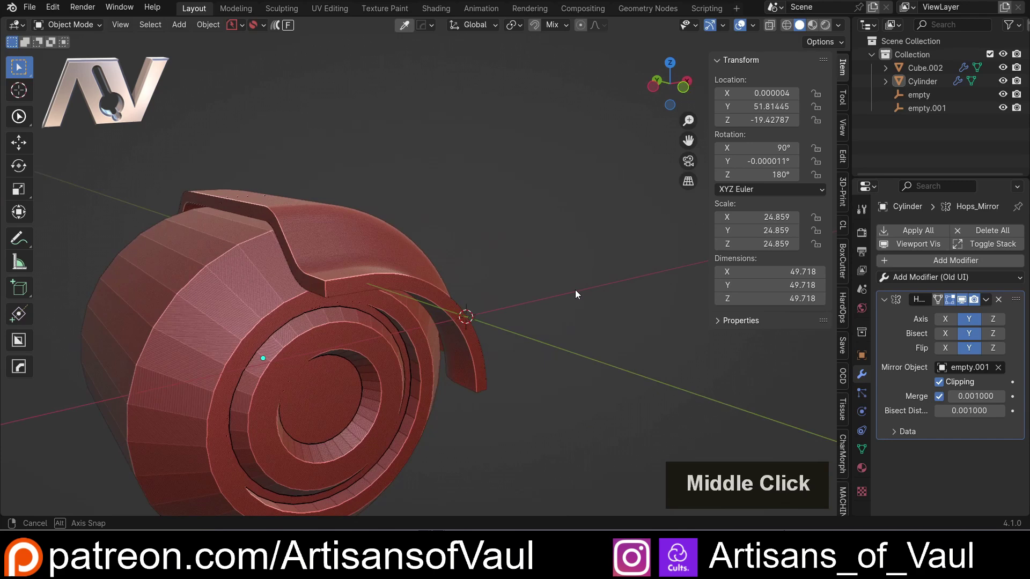
scroll(down, 3)
middle_click(446, 285)
middle_click(540, 254)
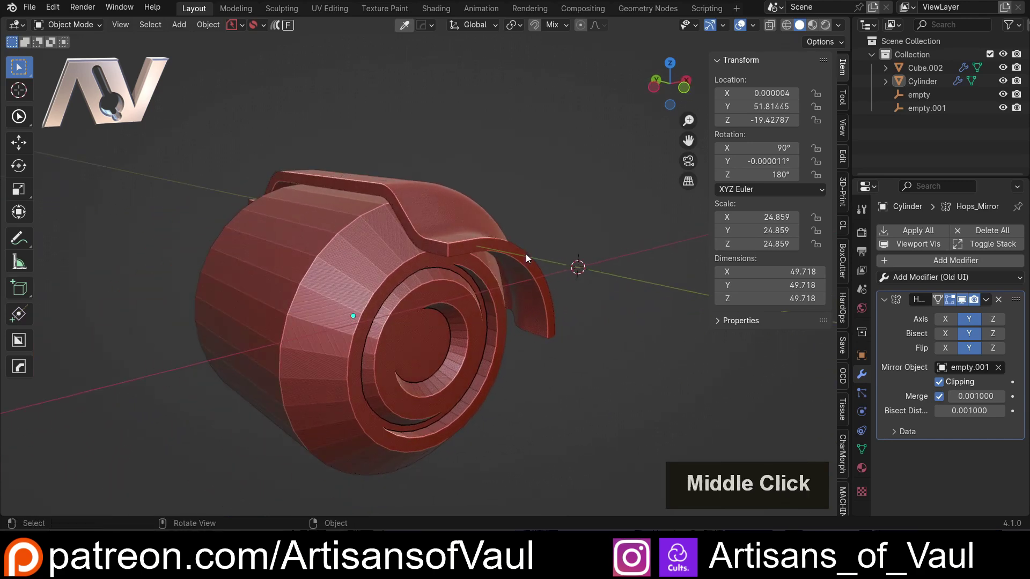